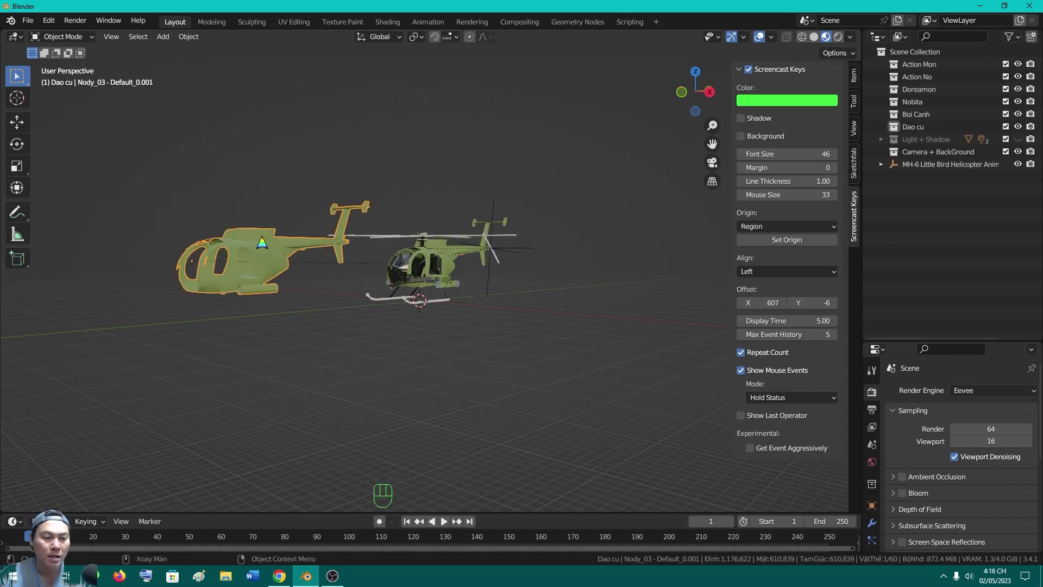
Unparent the green body shell with Alt+P Clear and Keep Transformation, keeping its position
middle_click(284, 239)
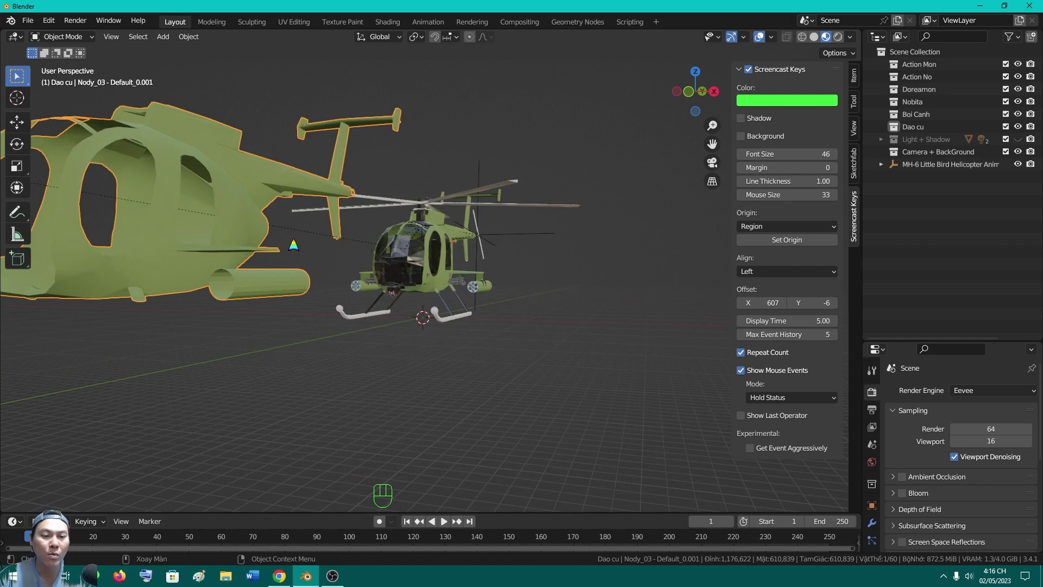
drag(326, 269, 357, 278)
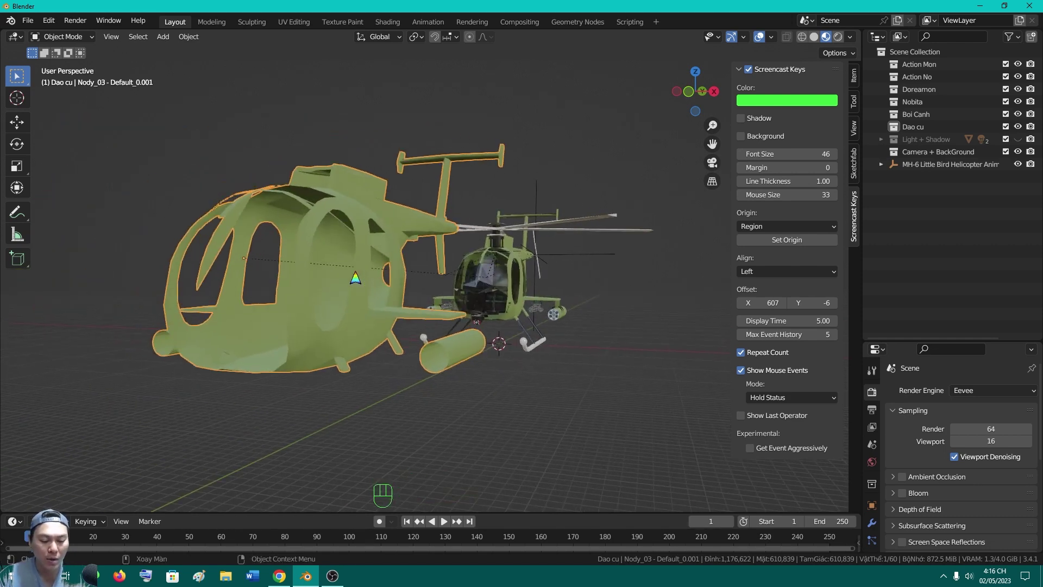
key(alt+p)
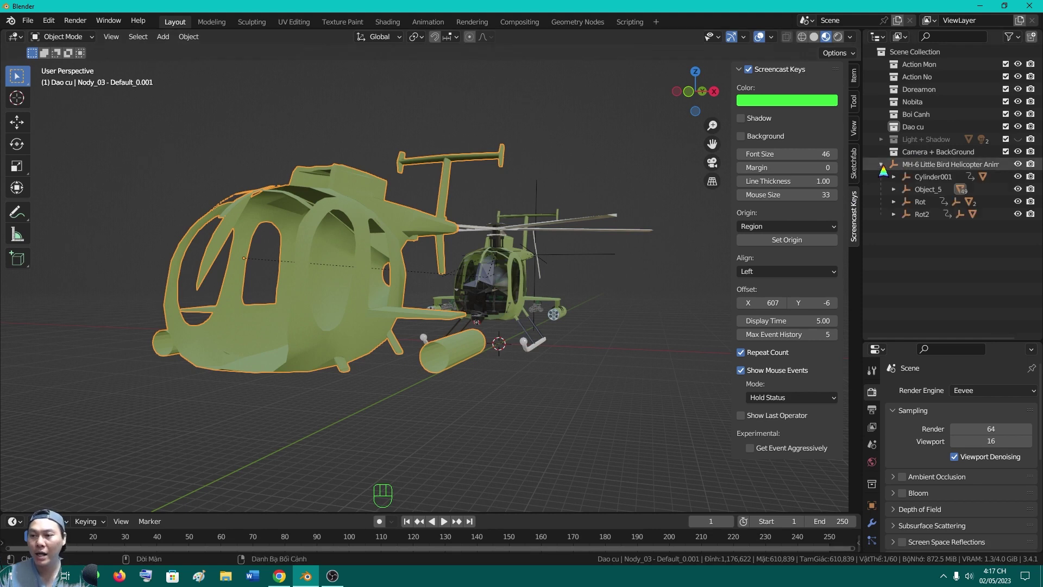
click(886, 171)
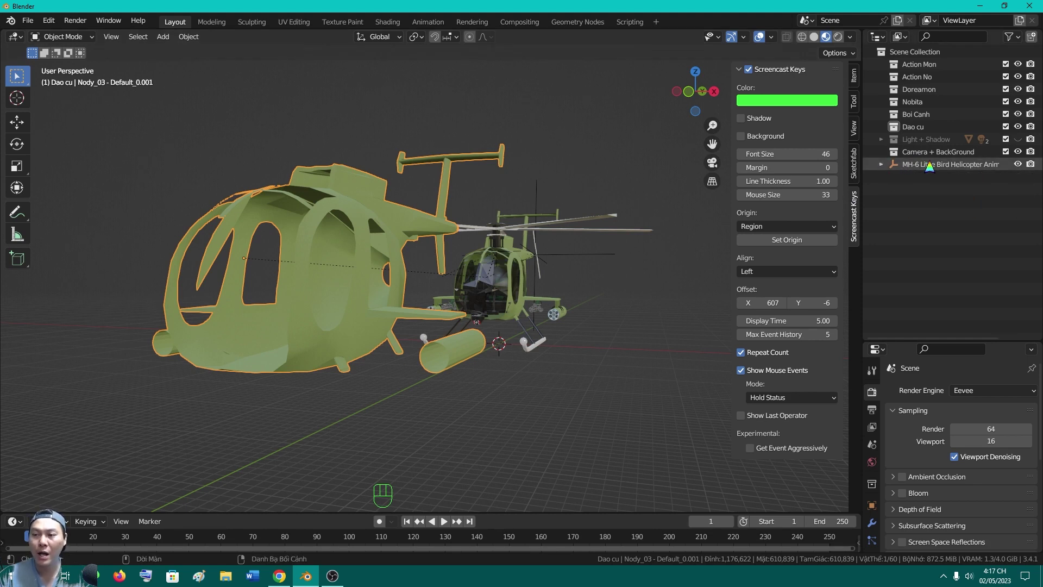
click(363, 197)
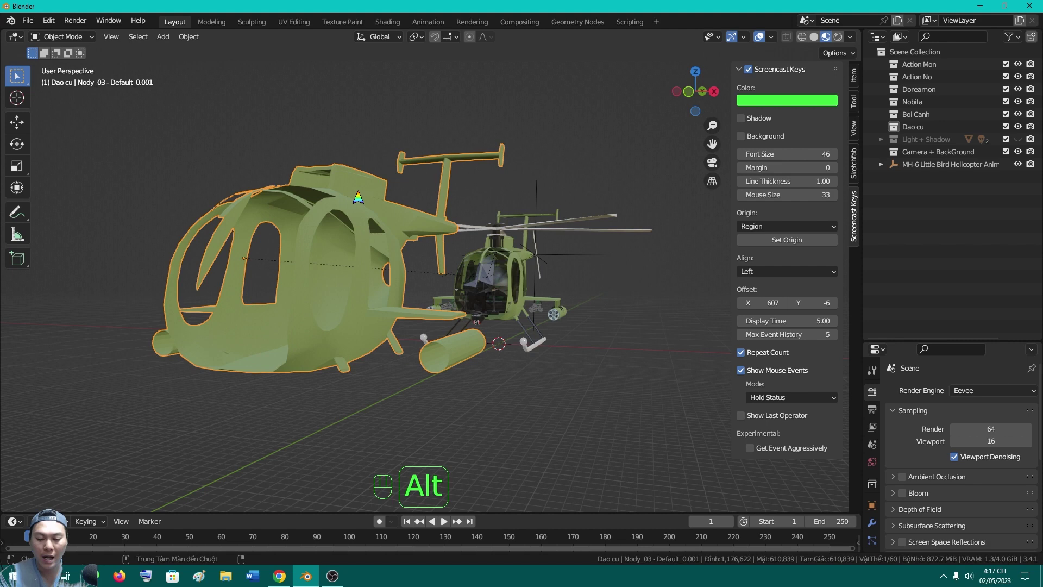
key(alt+p)
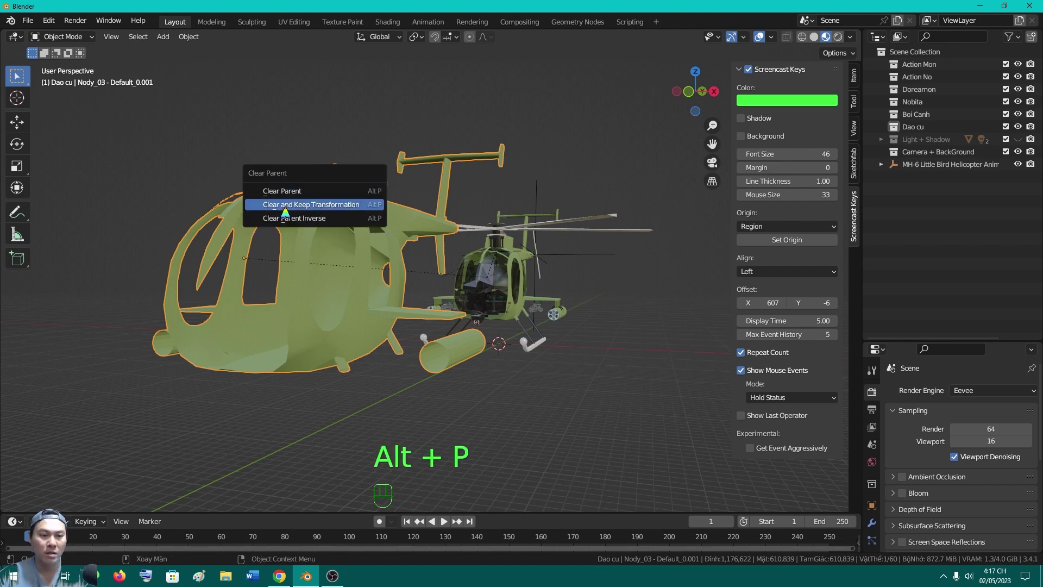
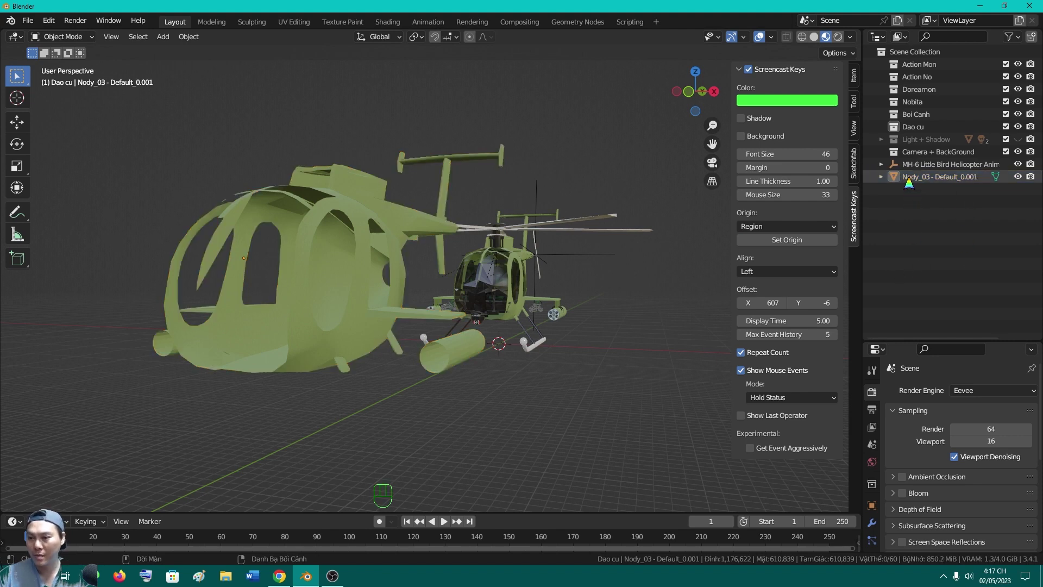
File Nody_03 under the Dao cu collection and MH-6 under Camera + BackGround in the Outliner
click(911, 182)
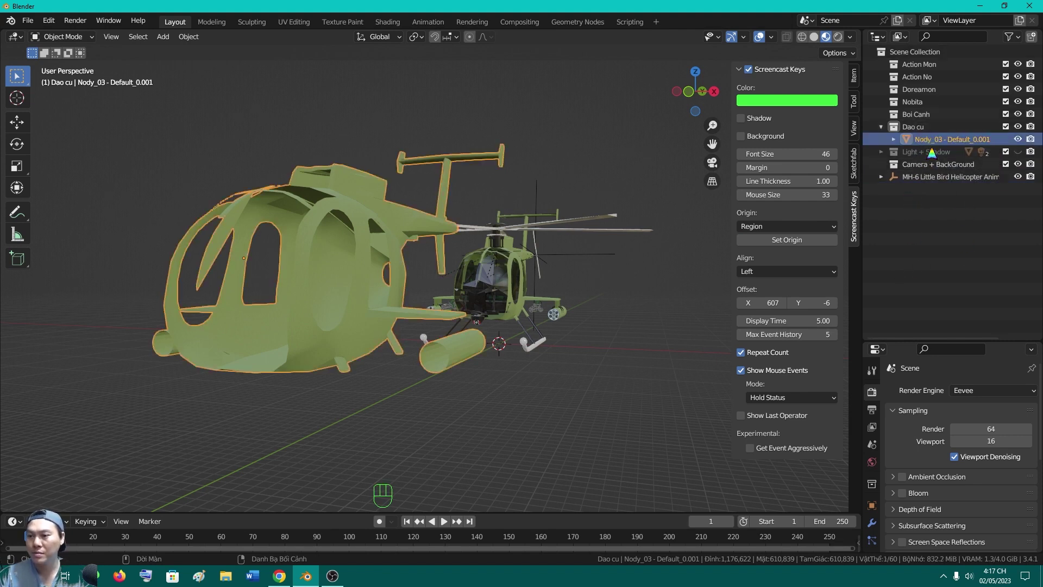
click(915, 203)
click(912, 182)
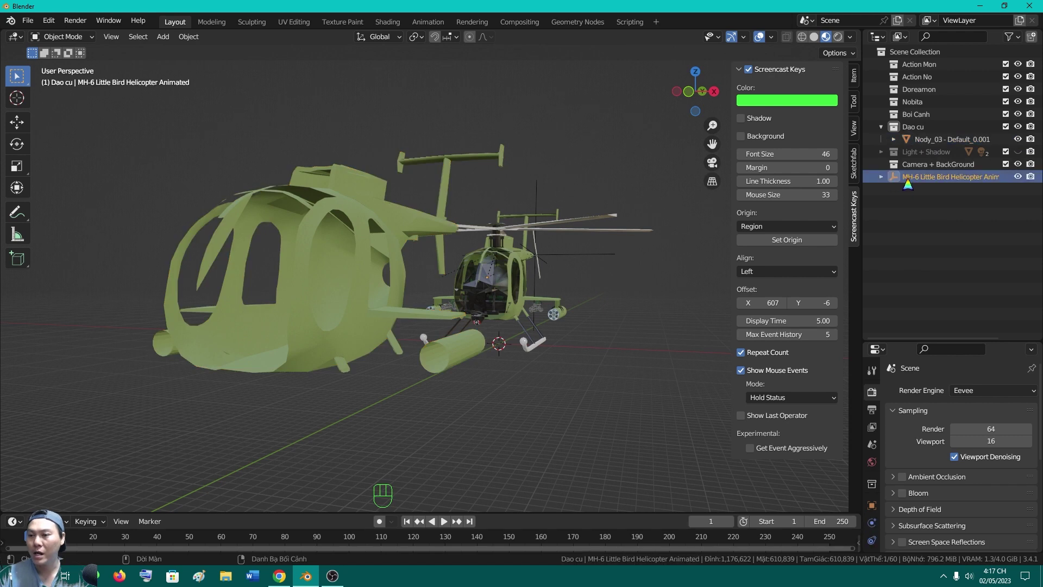
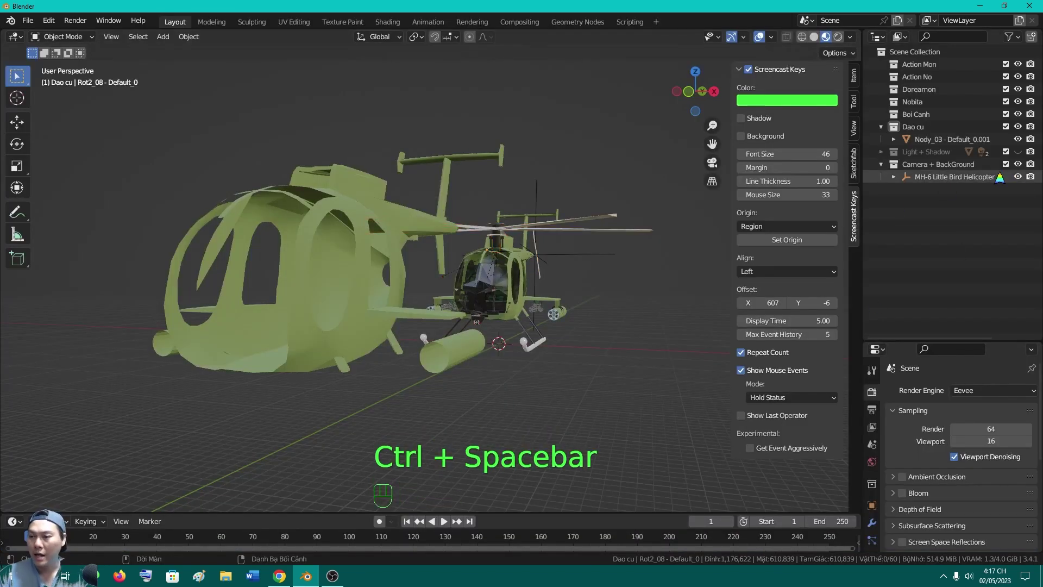
Hide the Camera + BackGround collection so only the body shell shows, and close the N sidebar
click(1022, 171)
middle_click(537, 305)
drag(487, 291, 531, 287)
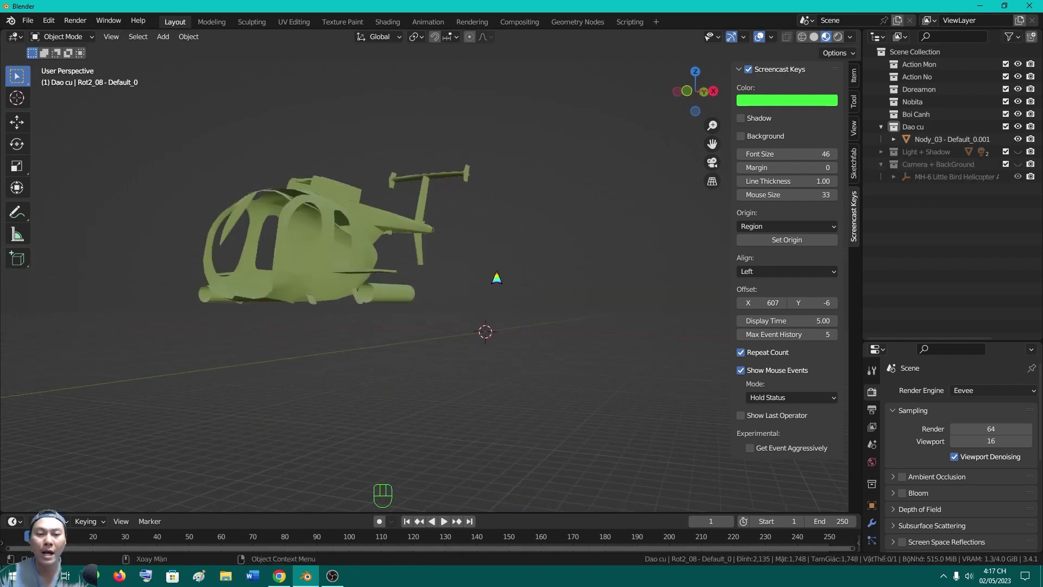
drag(340, 225, 424, 254)
key(KP_Decimal)
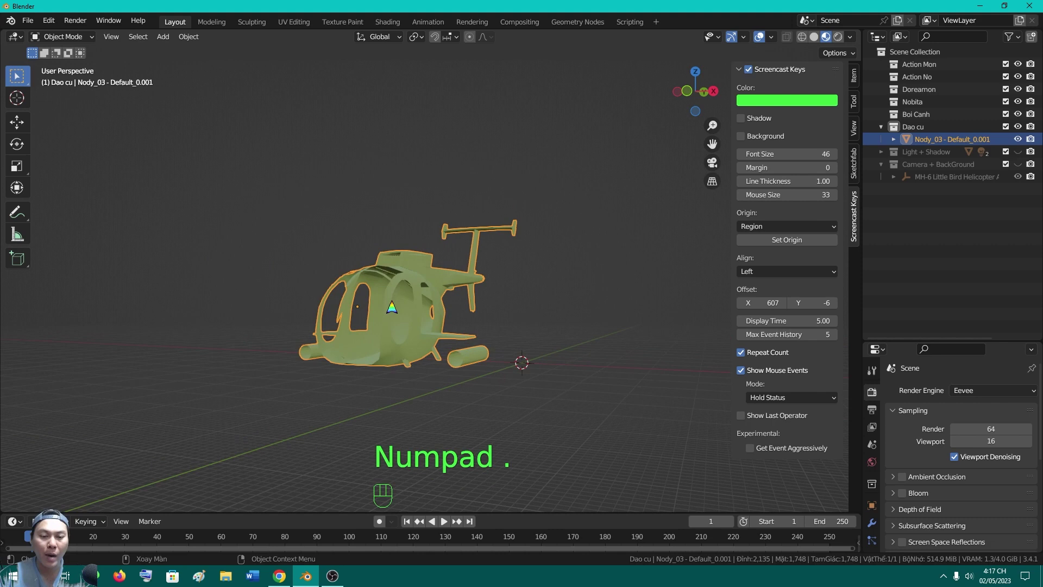
drag(404, 323, 393, 273)
middle_click(412, 252)
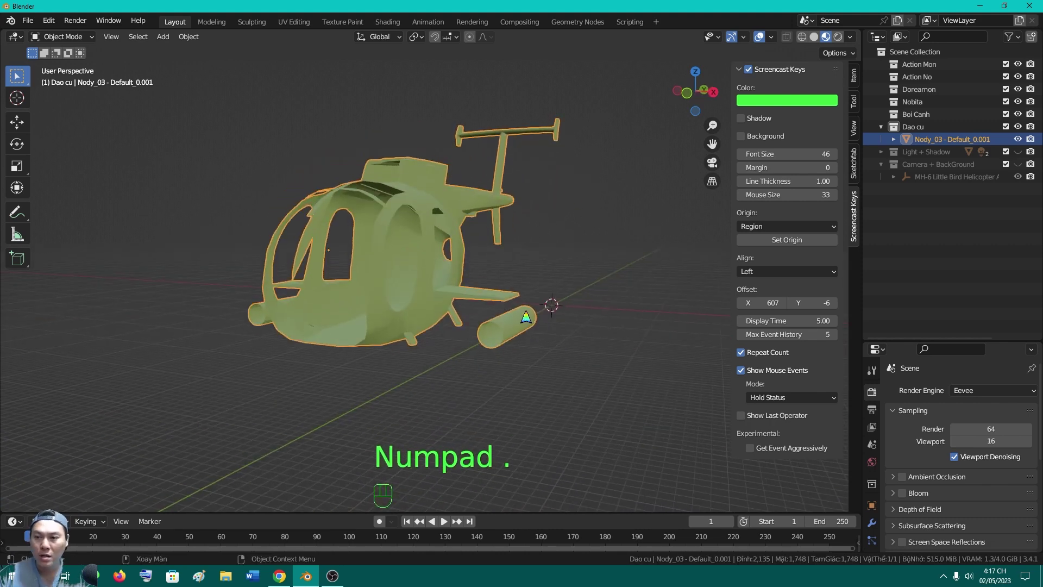
key(n)
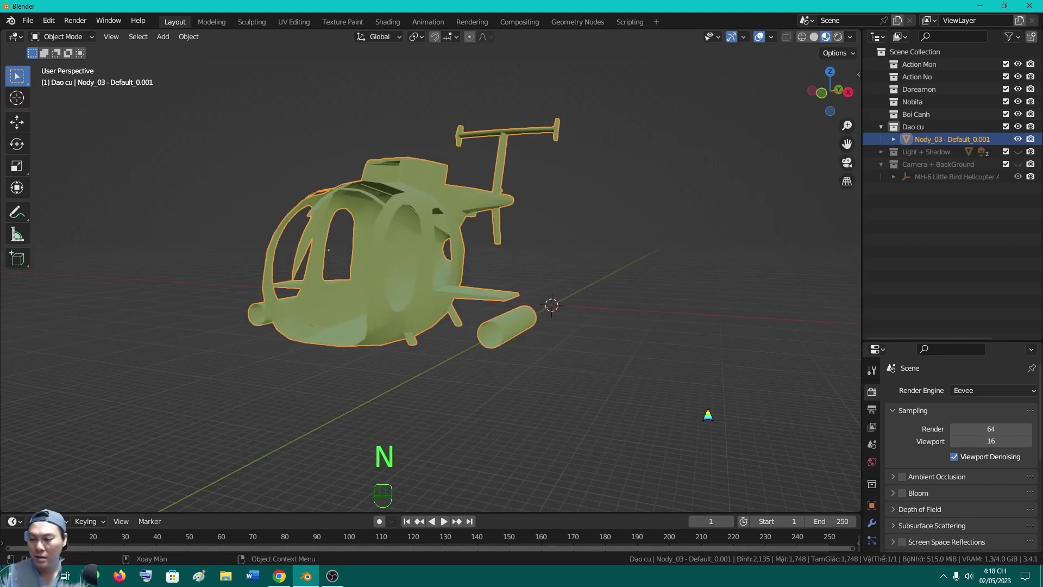
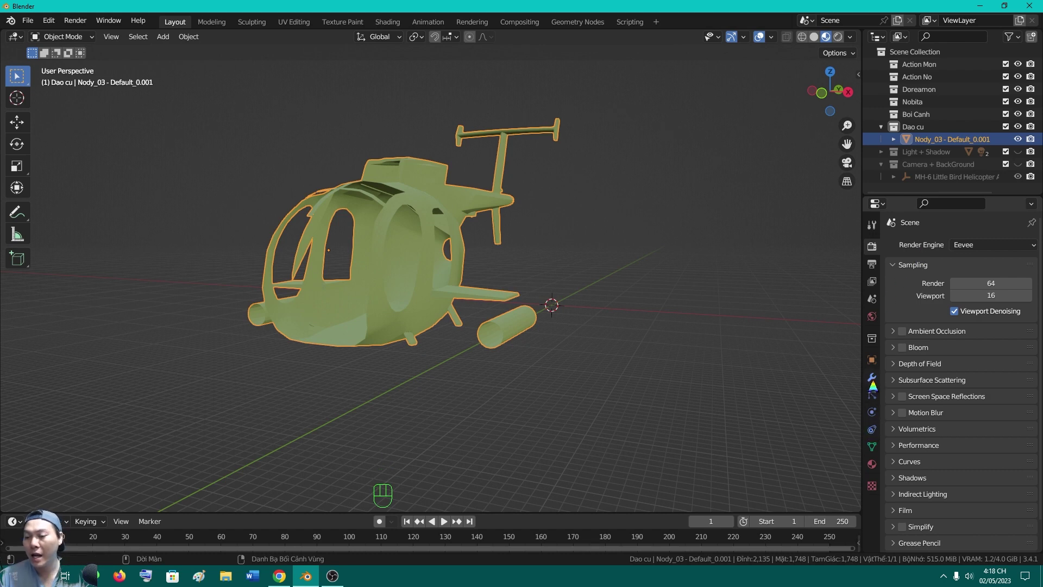
Add a Generate > Decimate modifier to the body shell and inspect its triangulated mesh
click(875, 386)
drag(933, 248, 798, 342)
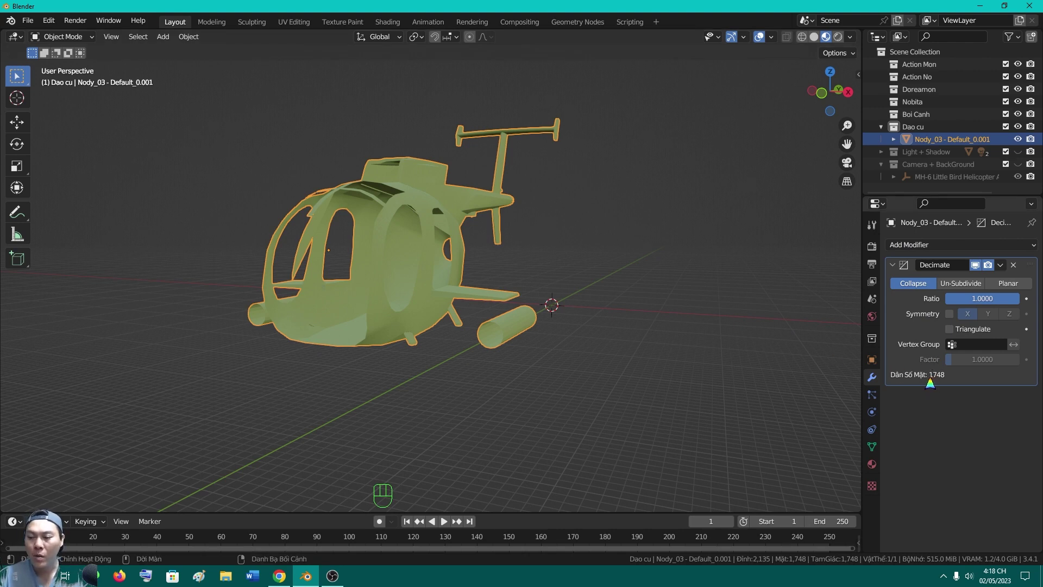
drag(68, 46, 60, 74)
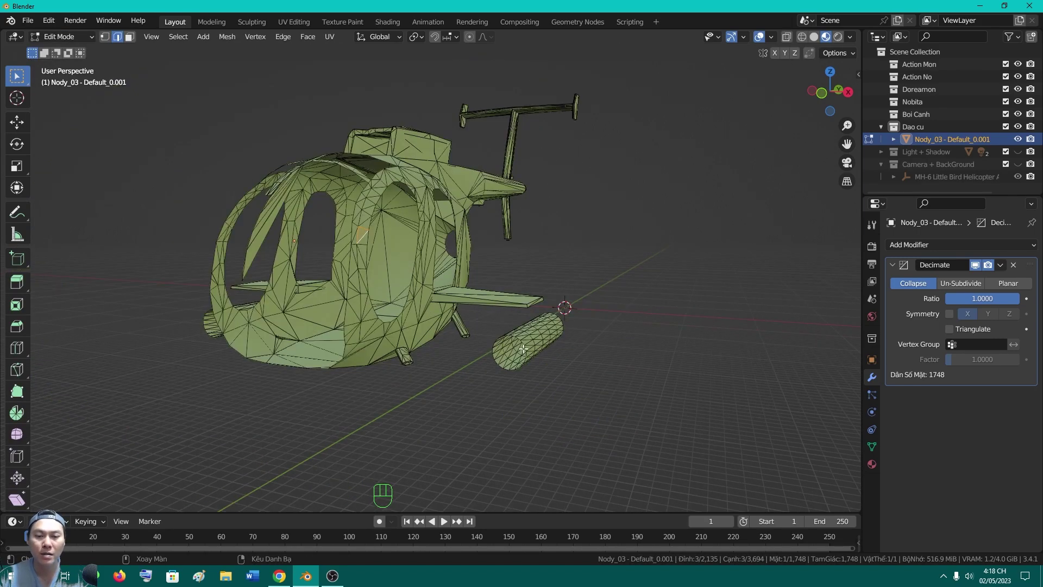
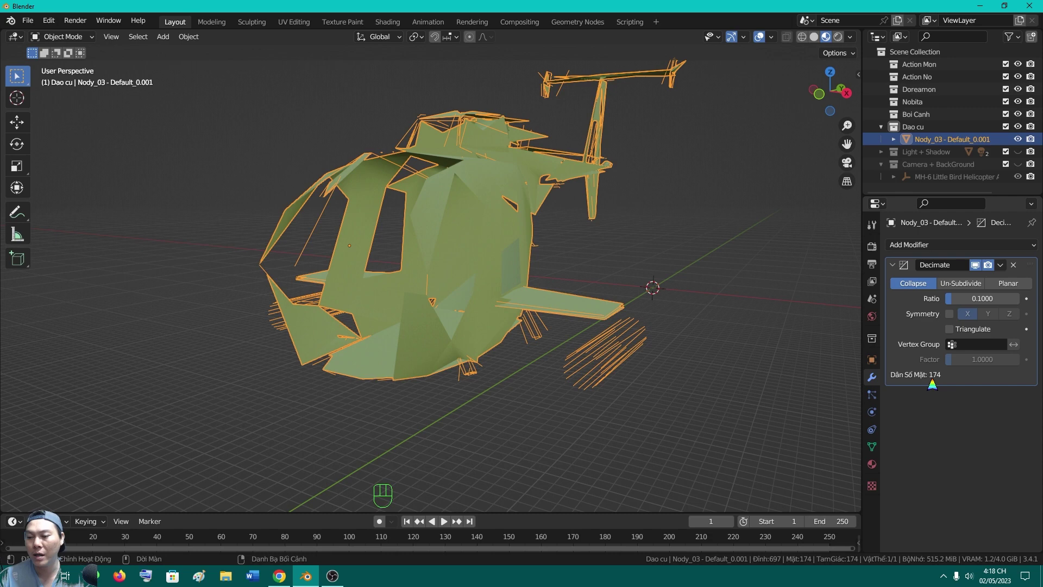
Undo the heavy 0.1 face reduction and check the body shell from the rear and side
middle_click(571, 278)
key(ctrl+z)
drag(82, 44, 73, 60)
drag(608, 287, 568, 273)
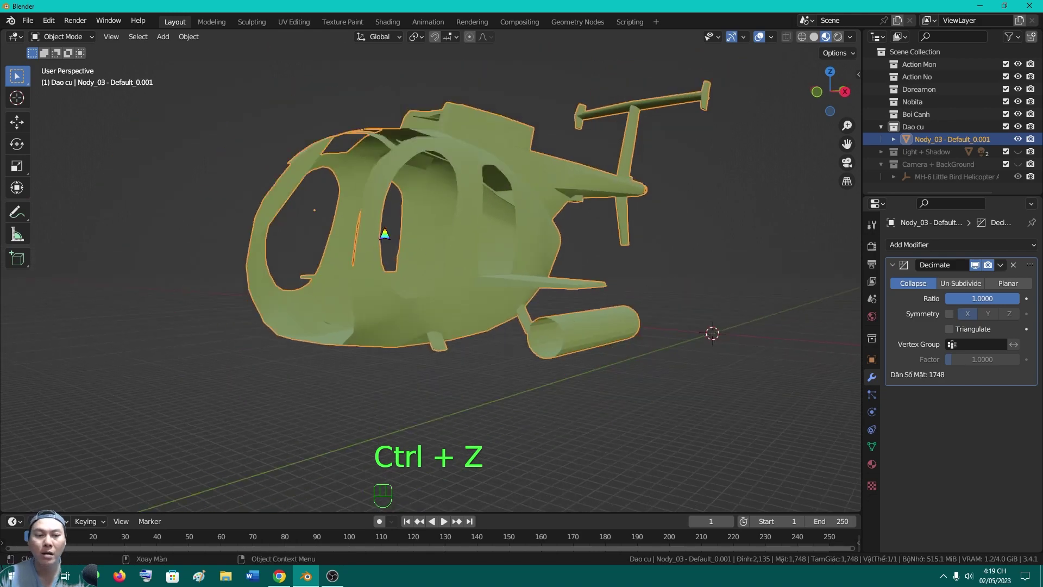
drag(403, 240, 448, 243)
drag(990, 306, 960, 301)
drag(649, 312, 525, 298)
drag(727, 320, 641, 337)
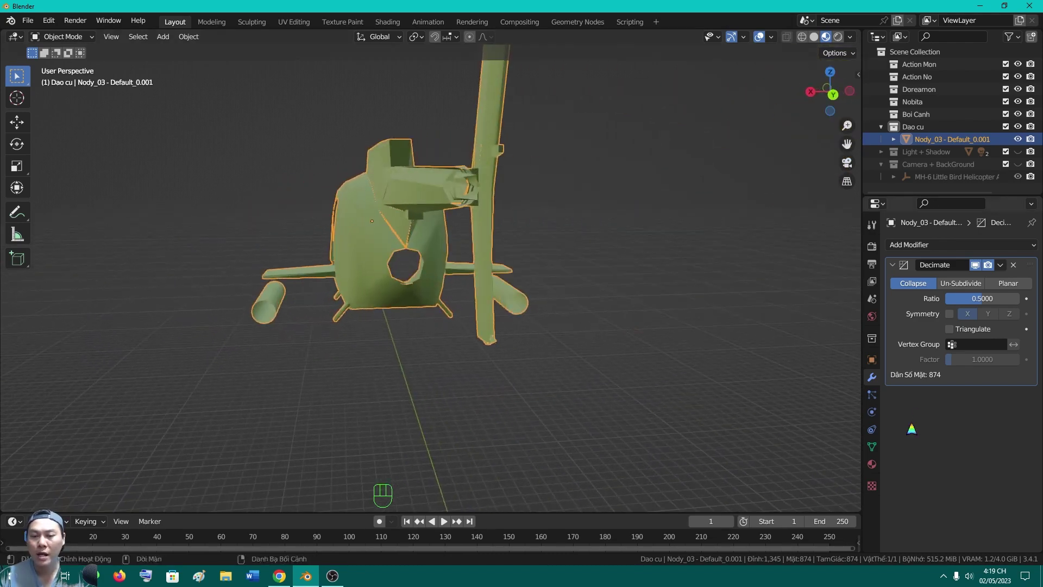
drag(520, 298, 711, 295)
key(KP_0)
key(KP_Decimal)
key(KP_2)
key(KP_Enter)
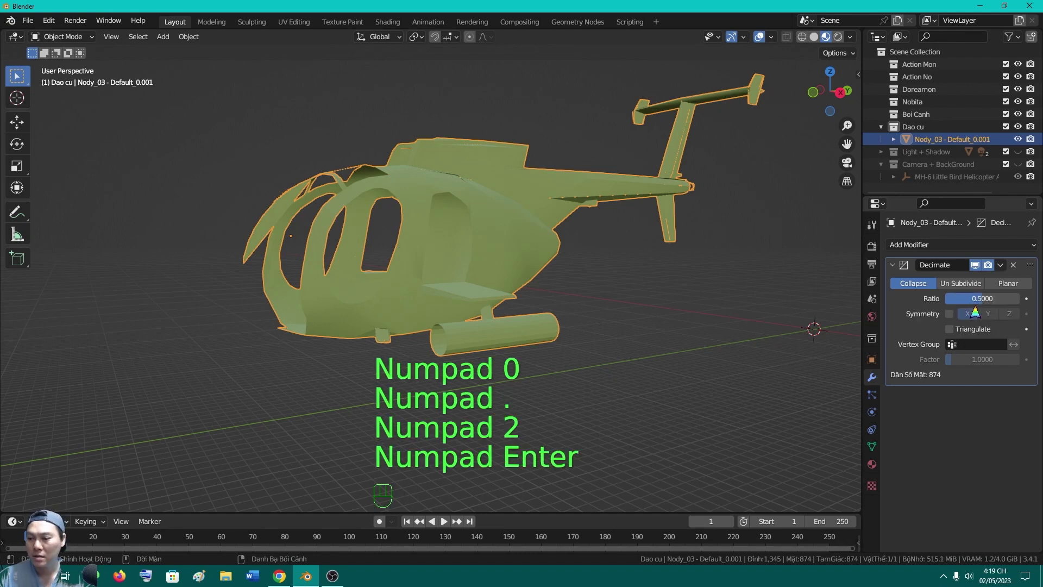
Set the Decimate ratio to 0.4 (699 faces) and inspect the body from front, cabin and sides
click(989, 303)
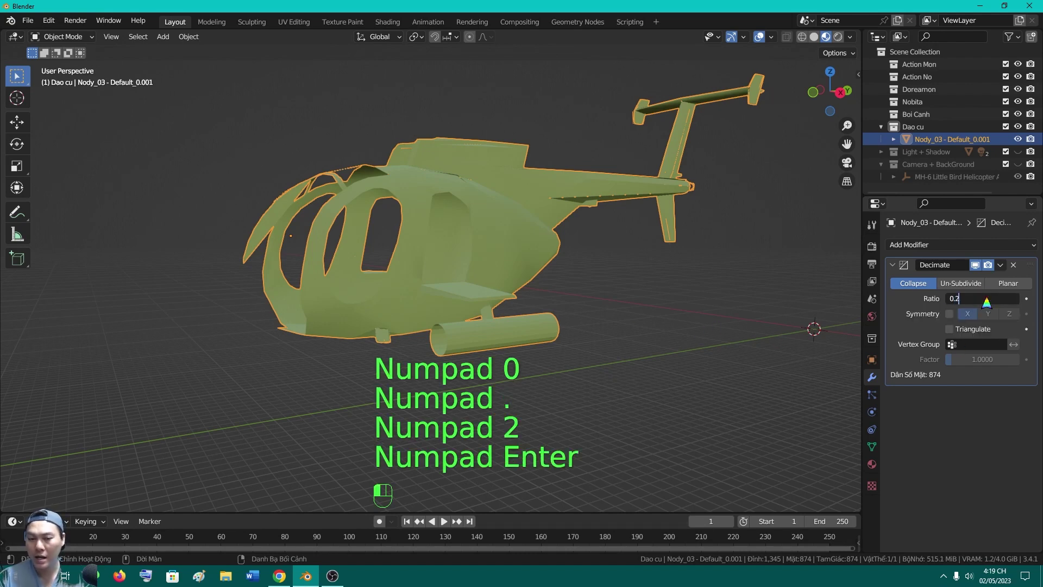
middle_click(495, 272)
drag(660, 381, 606, 367)
drag(421, 316, 486, 349)
middle_click(665, 426)
drag(683, 419, 576, 342)
drag(585, 335, 616, 354)
middle_click(666, 442)
drag(989, 306, 982, 303)
drag(662, 275, 460, 277)
drag(250, 271, 411, 287)
drag(485, 236, 587, 254)
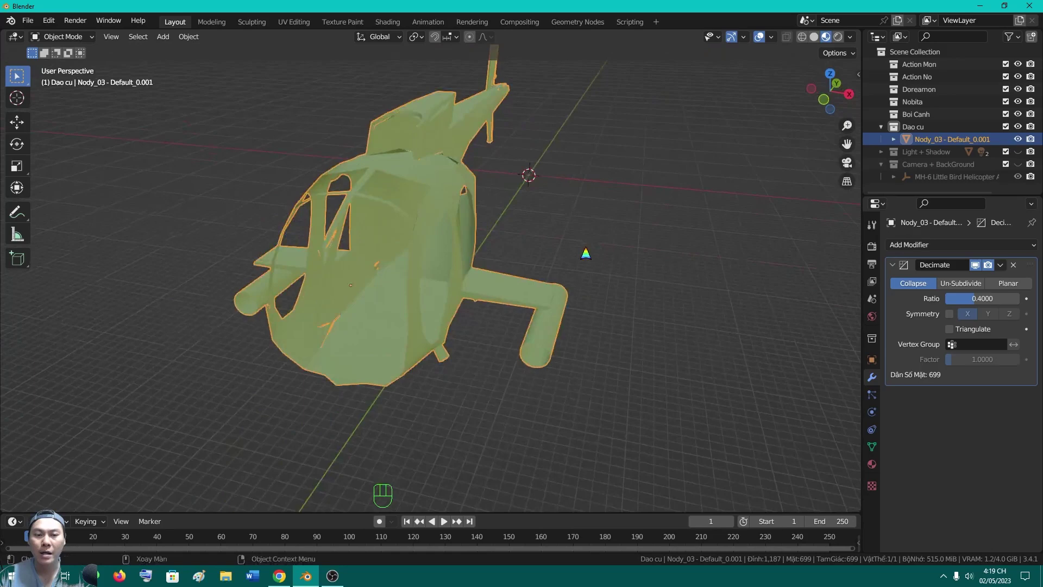
drag(559, 266, 584, 244)
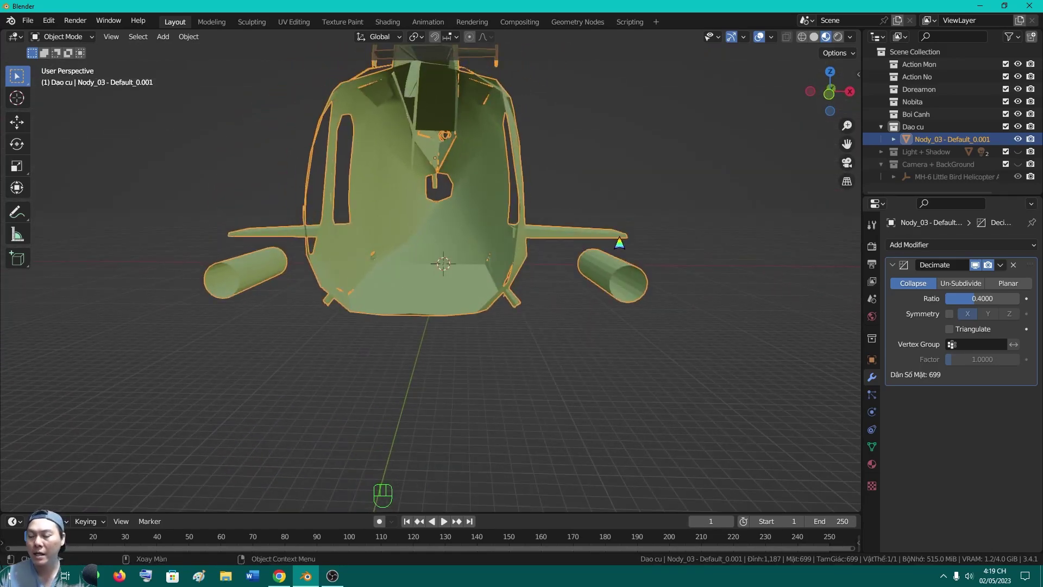
drag(637, 303, 614, 309)
drag(744, 313, 797, 346)
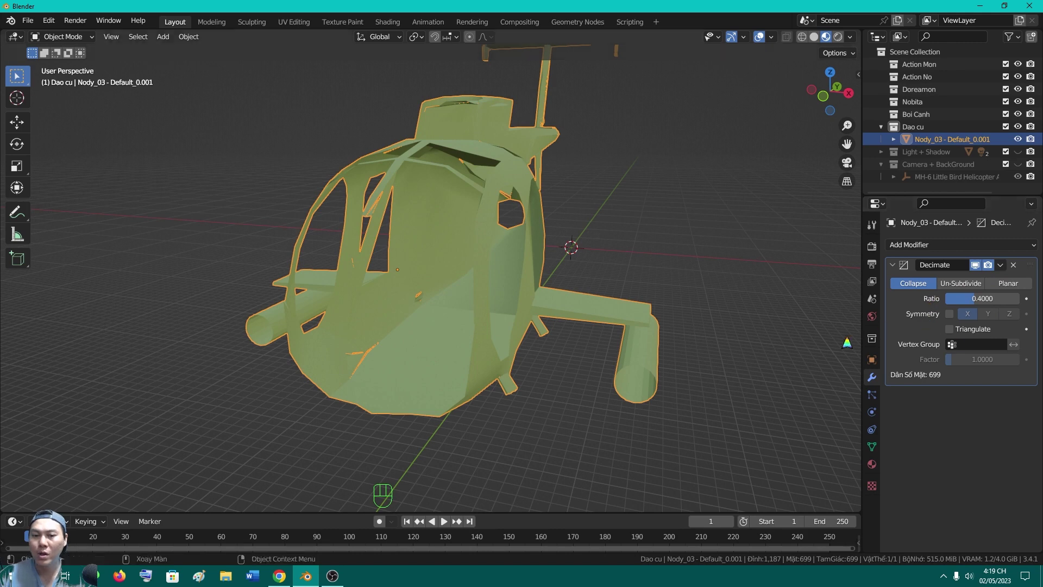
drag(690, 339, 636, 324)
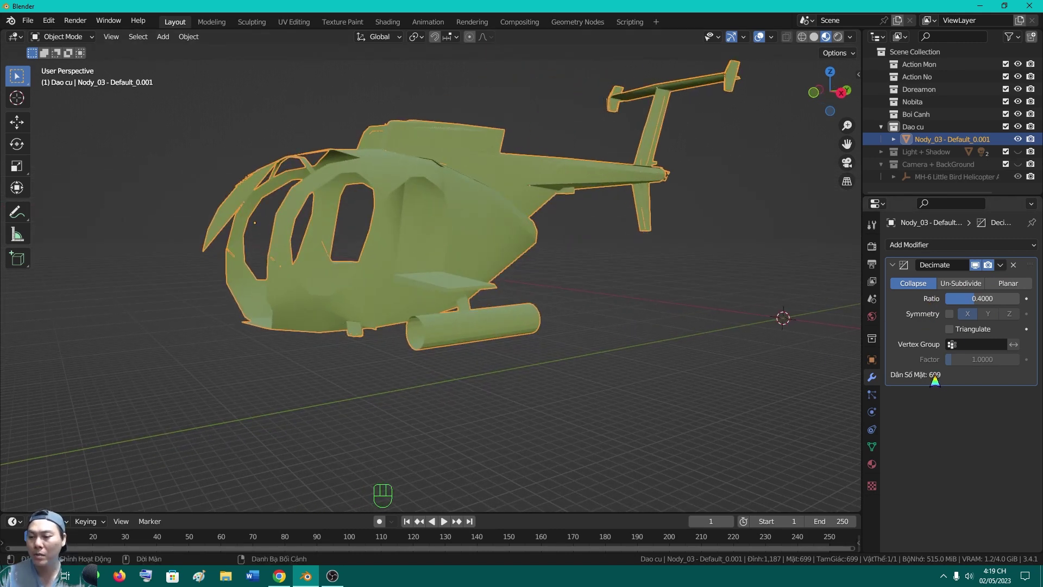
Apply the Decimate modifier permanently and review the decimated body from a close side view
click(1003, 270)
drag(1002, 271, 955, 289)
drag(659, 318, 633, 322)
middle_click(598, 286)
drag(539, 349, 537, 299)
drag(537, 300, 575, 282)
drag(637, 301, 620, 275)
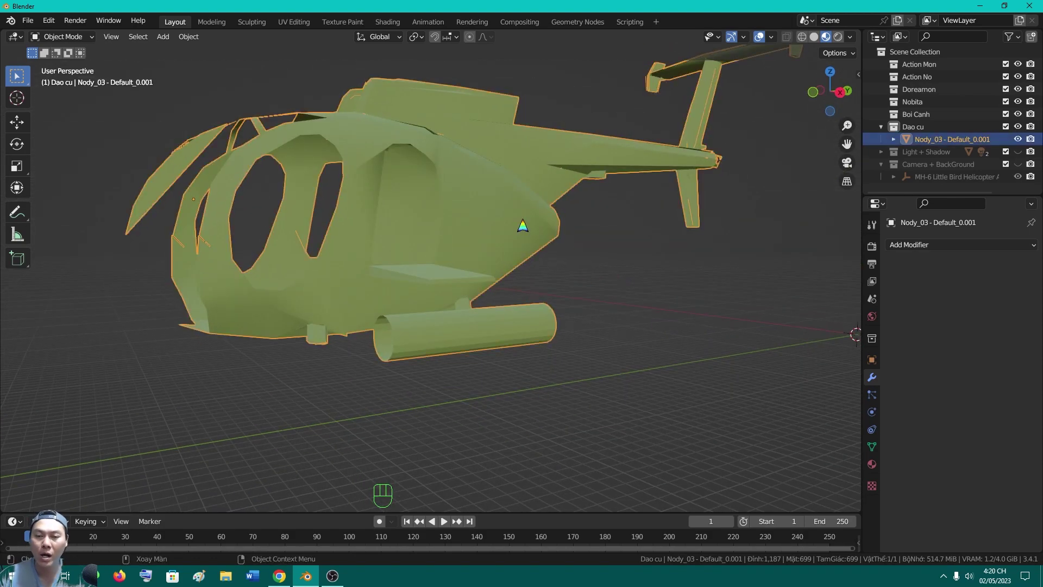
click(872, 386)
drag(929, 252, 804, 344)
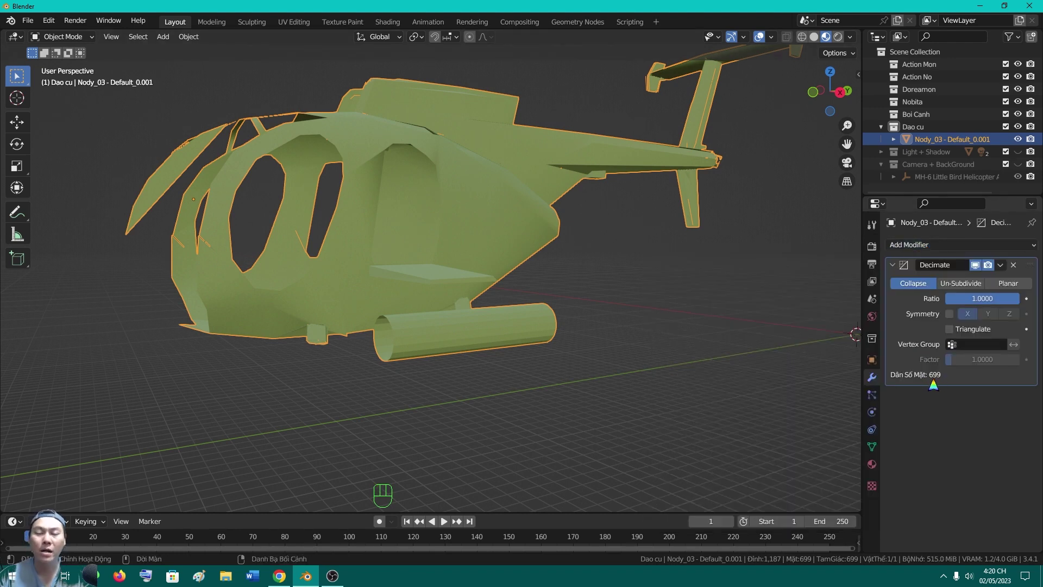
click(1018, 271)
drag(704, 300, 709, 321)
drag(696, 328, 734, 339)
middle_click(612, 353)
click(603, 383)
drag(576, 368, 540, 371)
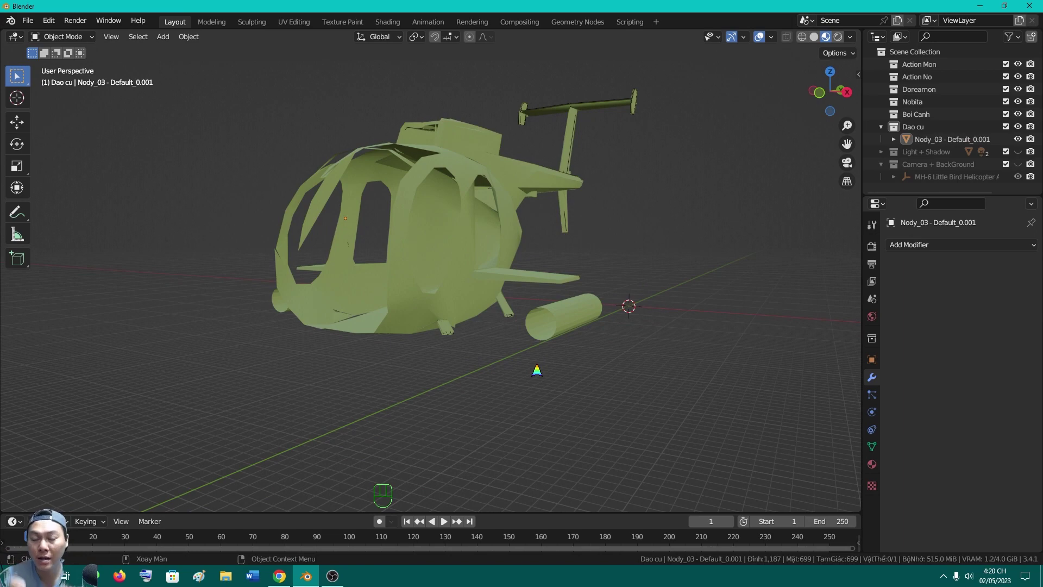
drag(445, 256, 451, 243)
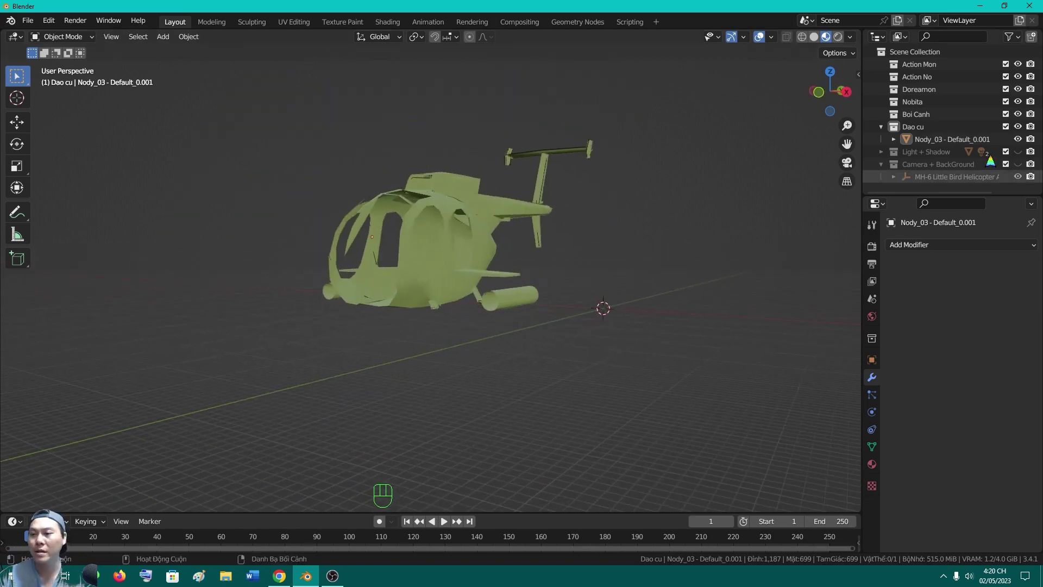
Compare both helicopters side by side, then delete the decimated body copy
middle_click(1021, 170)
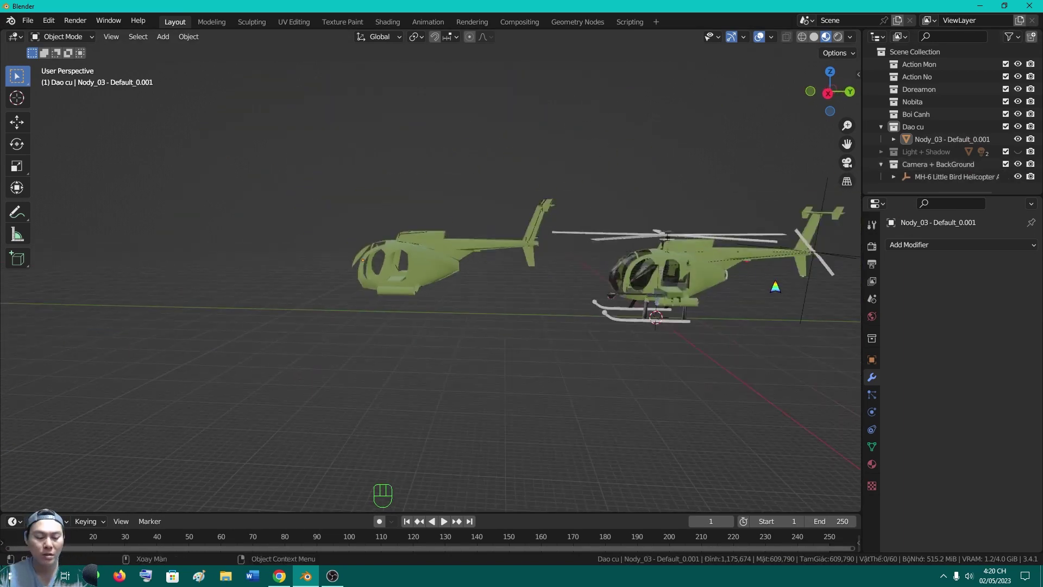
middle_click(719, 276)
drag(624, 293, 677, 292)
middle_click(571, 274)
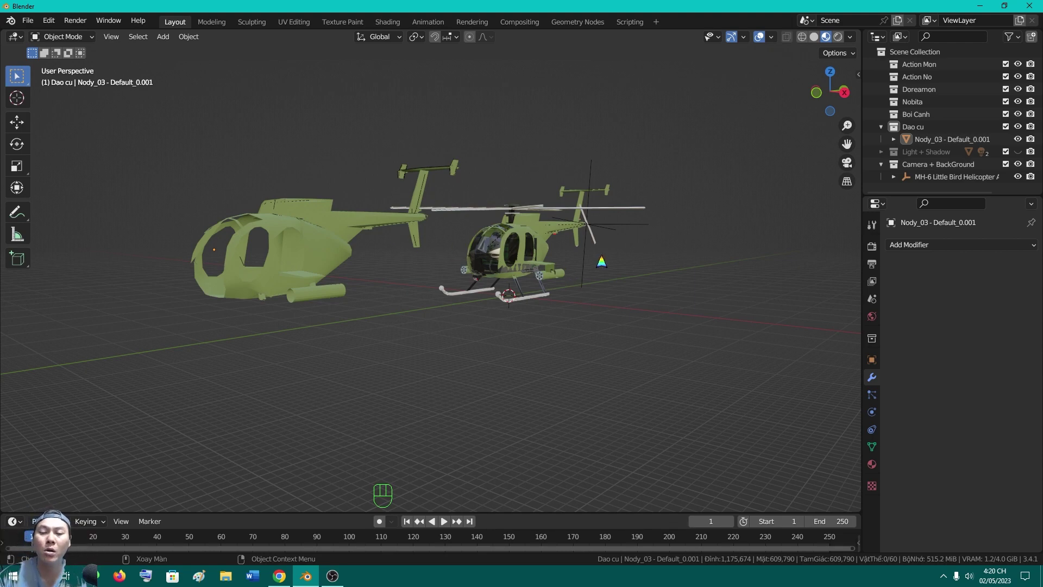
middle_click(591, 268)
drag(433, 288, 381, 290)
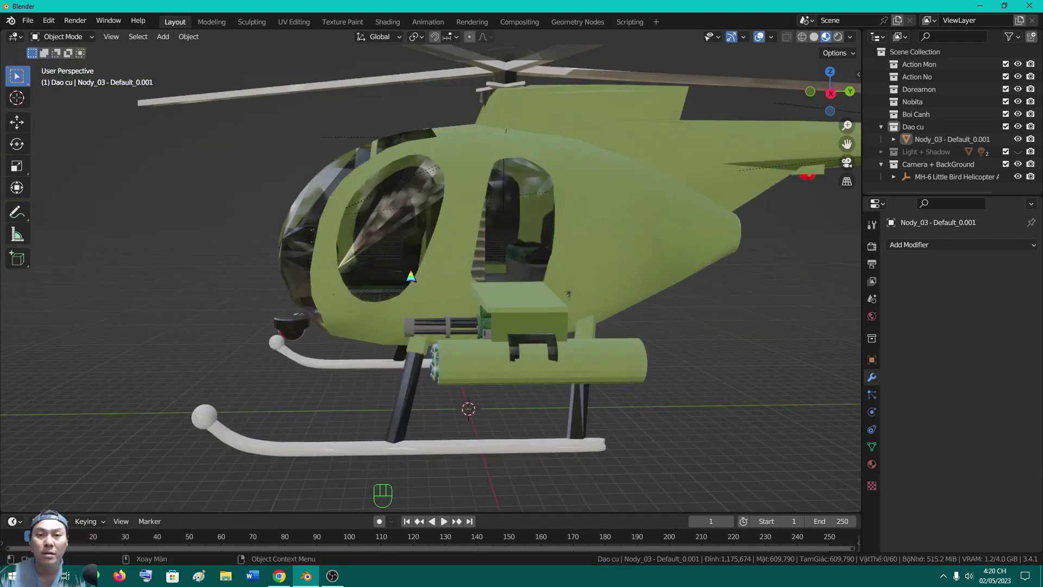
drag(556, 275, 560, 269)
click(119, 215)
key(Delete)
Orbit the original helicopter to inspect its underside, sides and cabin from the front
drag(503, 308, 592, 308)
middle_click(585, 268)
drag(599, 323, 584, 344)
drag(652, 350, 558, 259)
drag(570, 294, 606, 290)
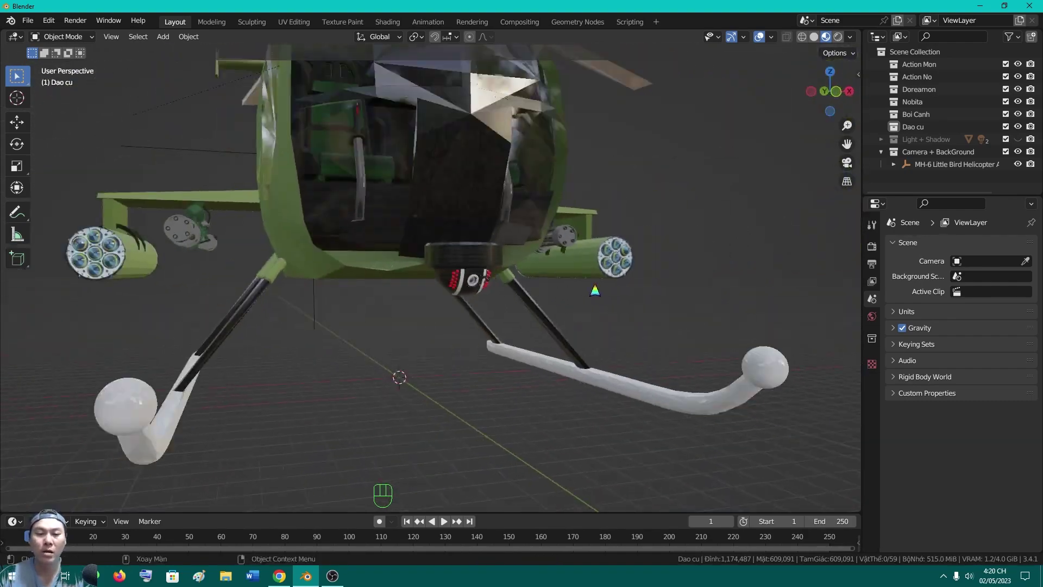
drag(601, 276, 588, 287)
drag(590, 296, 491, 309)
drag(546, 307, 513, 310)
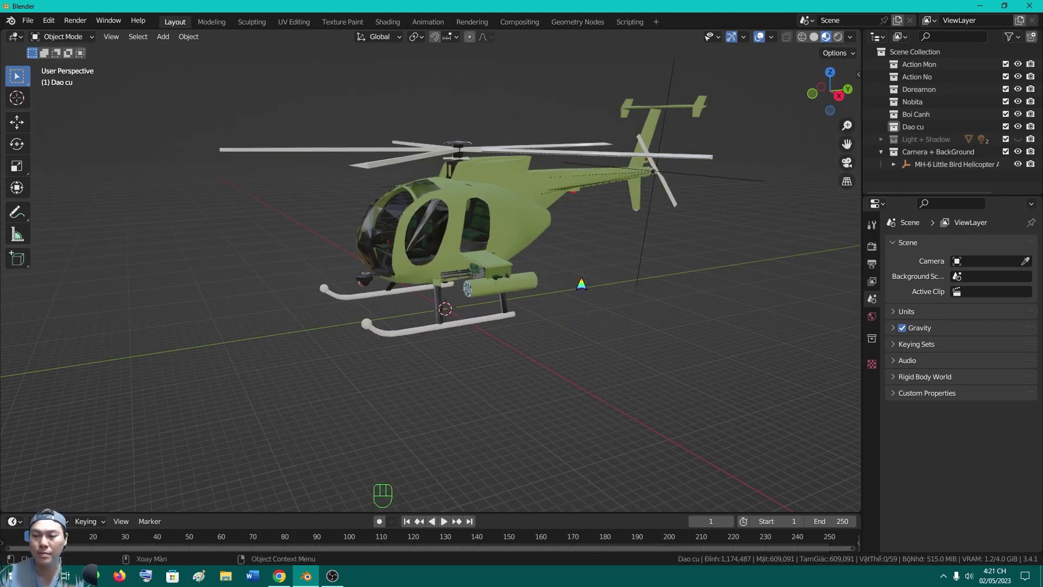
drag(651, 316, 632, 297)
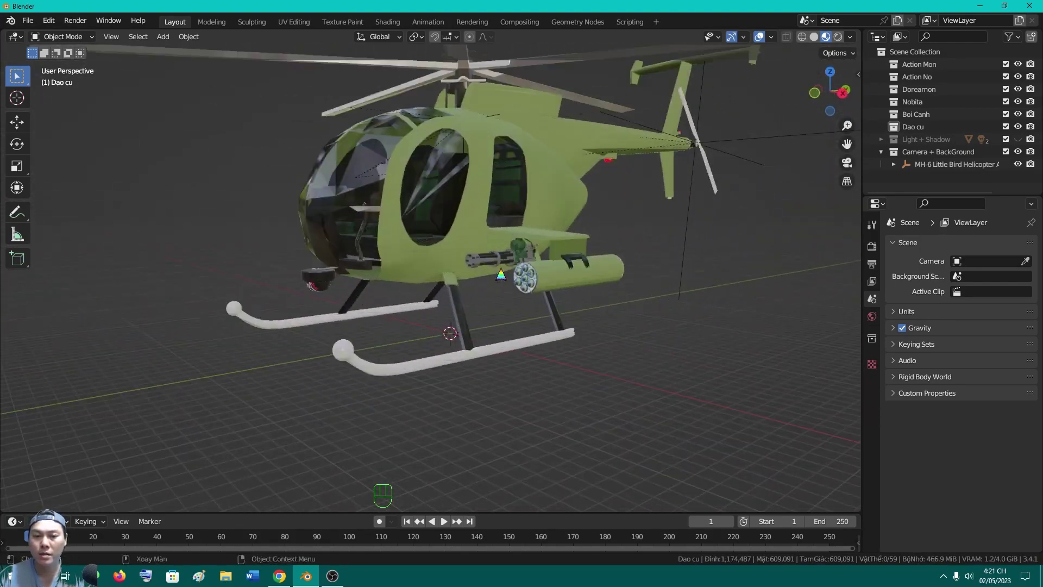
drag(531, 337, 532, 378)
drag(539, 363, 545, 379)
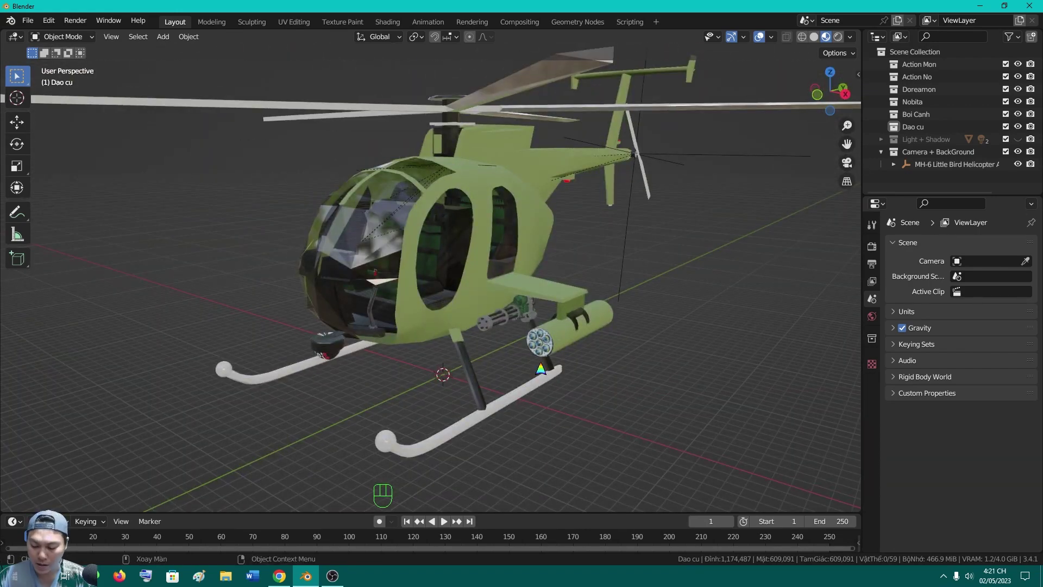
middle_click(591, 372)
drag(566, 379, 532, 413)
drag(539, 405, 509, 387)
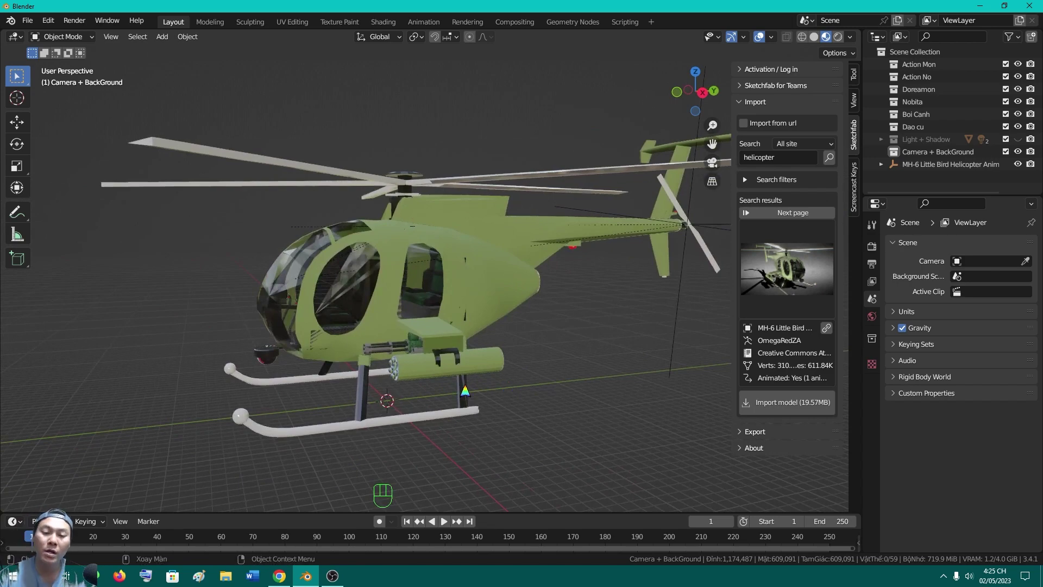
Select the tail-boom part Nody_Material #226_0 and zoom in on its tail light
drag(597, 396, 589, 341)
click(618, 249)
drag(624, 273, 645, 287)
drag(513, 316, 531, 297)
click(556, 306)
drag(565, 330, 493, 372)
drag(593, 322, 368, 346)
drag(434, 308, 473, 272)
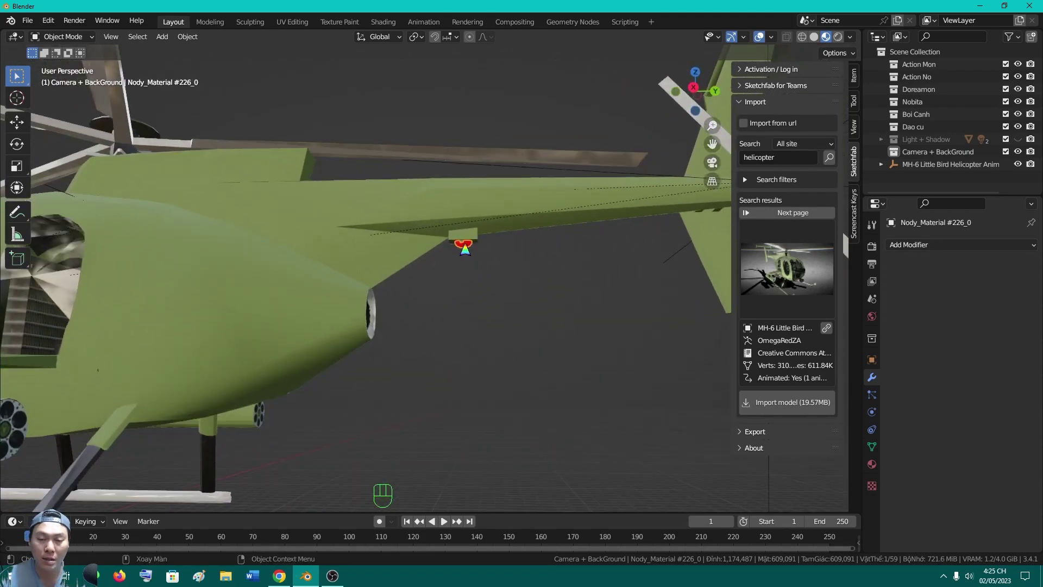
Select the whole MH-6 Little Bird, start and abandon a move, and return to the tail light
middle_click(502, 308)
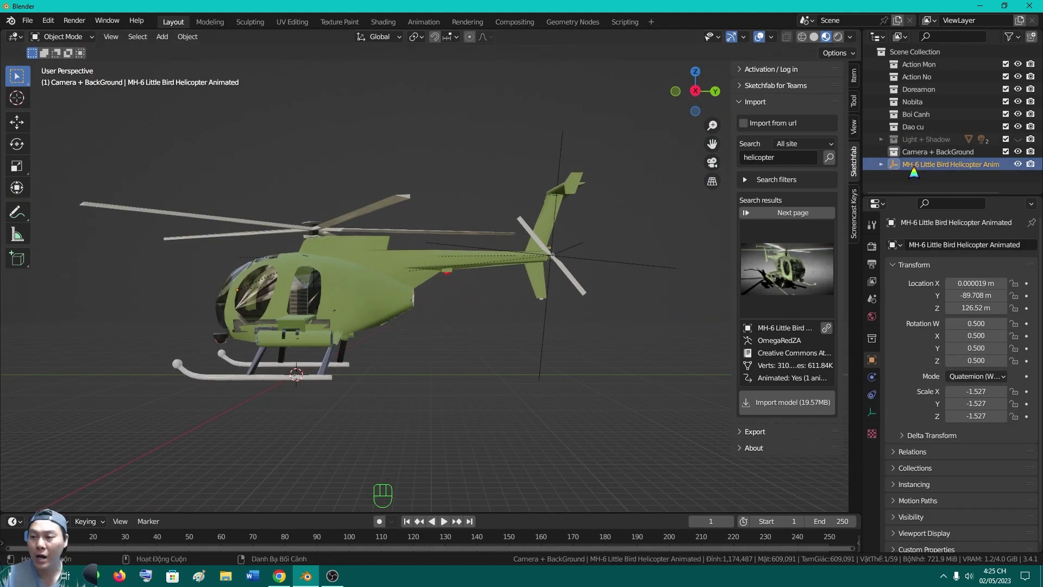
click(920, 169)
key(g)
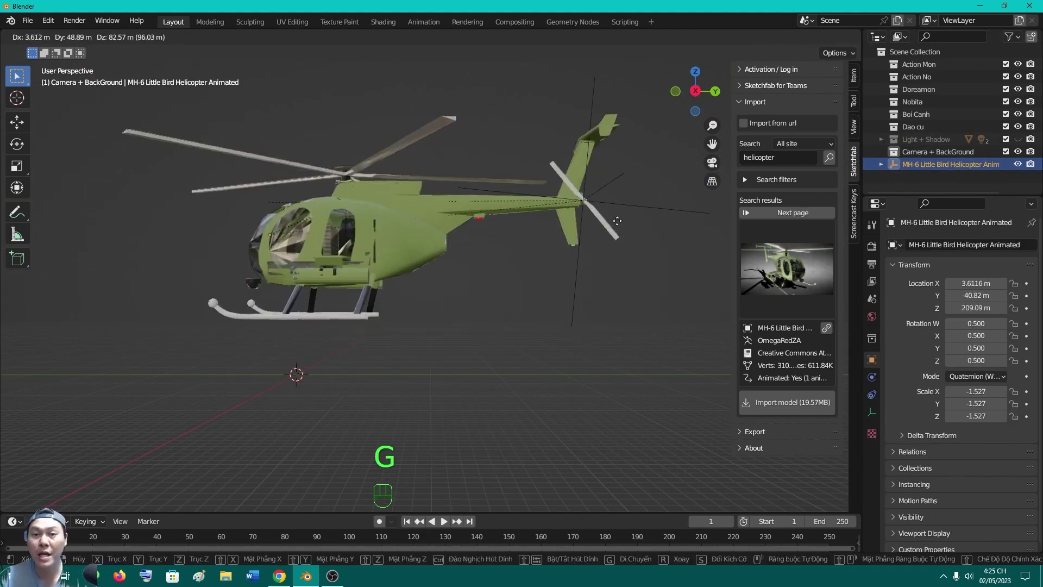
drag(507, 312, 494, 286)
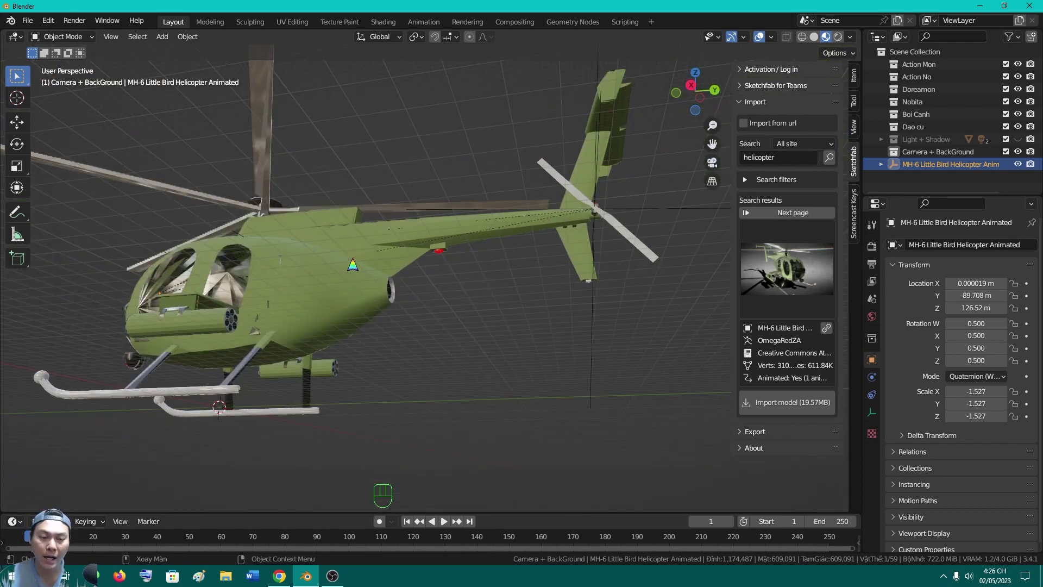
drag(451, 269, 440, 259)
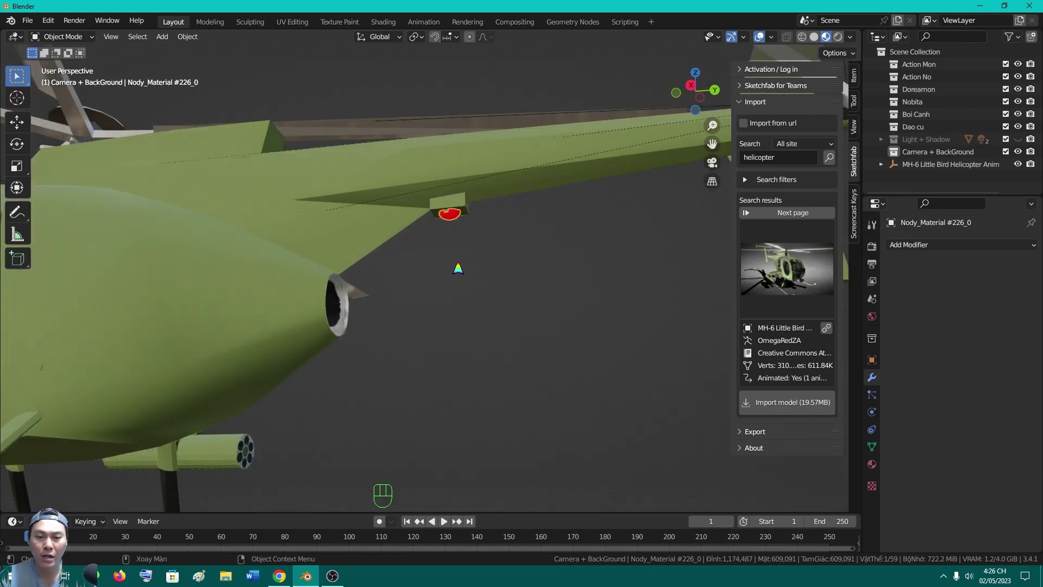
Detach Nody_Material #226_0 from the helicopter with Clear and Keep Transformation
key(alt+p)
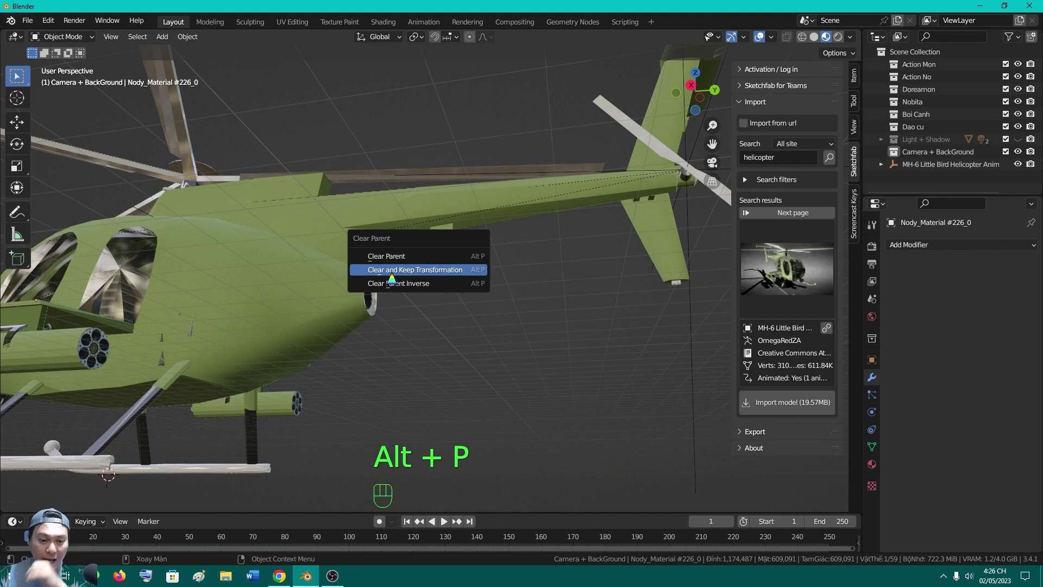
drag(458, 309, 472, 325)
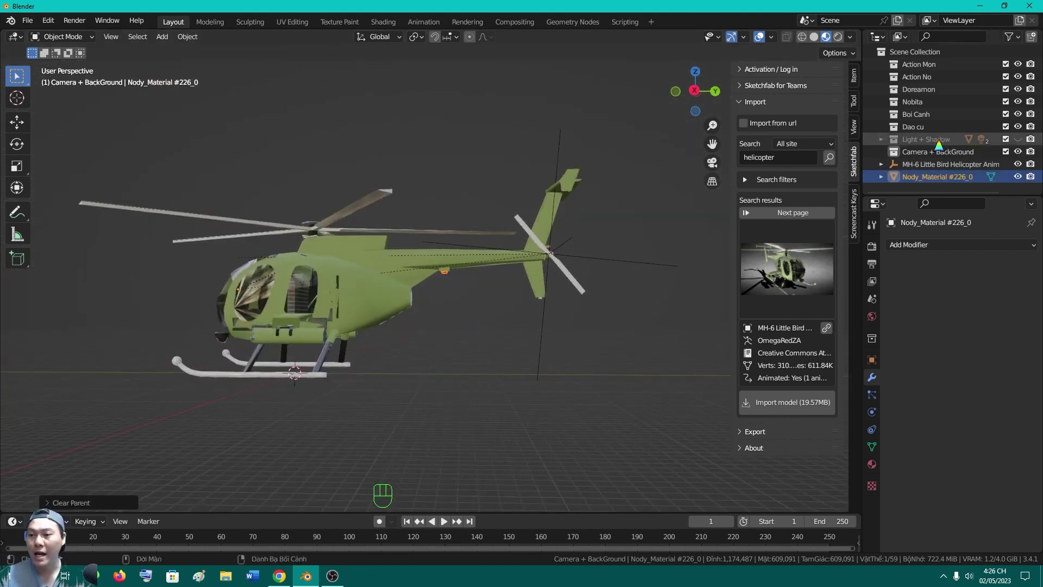
click(952, 204)
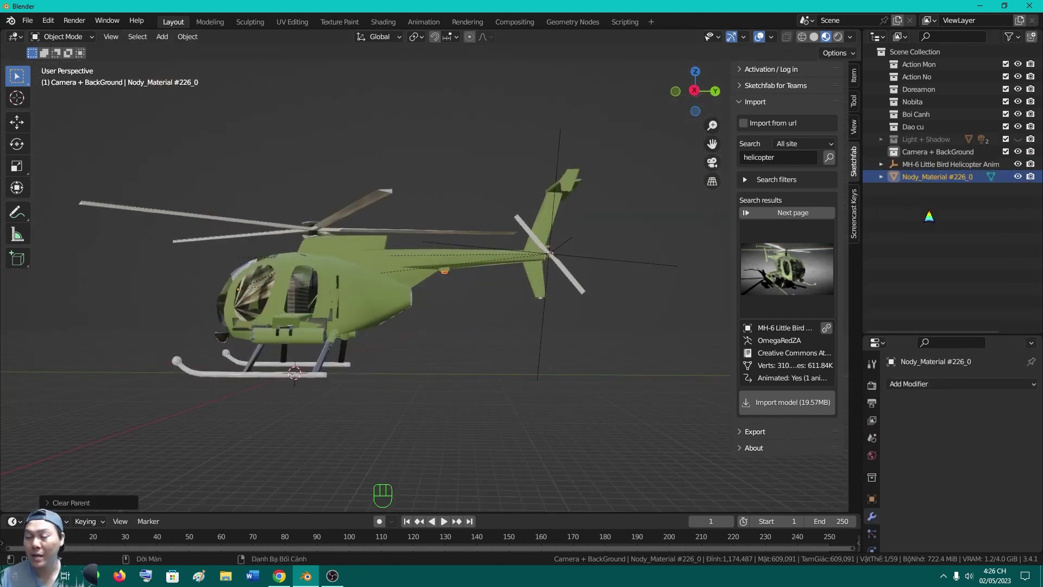
click(927, 204)
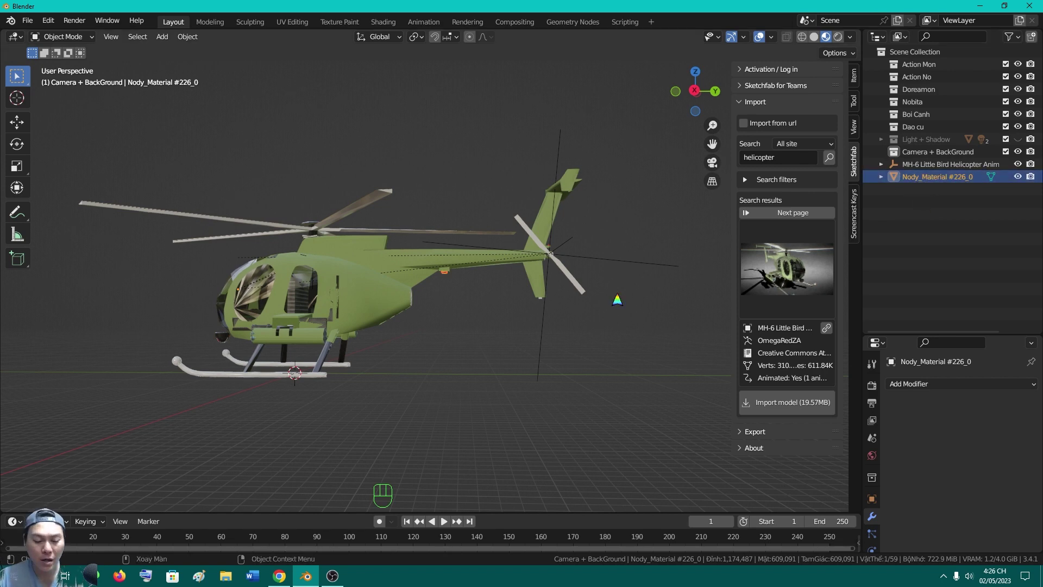
key(g)
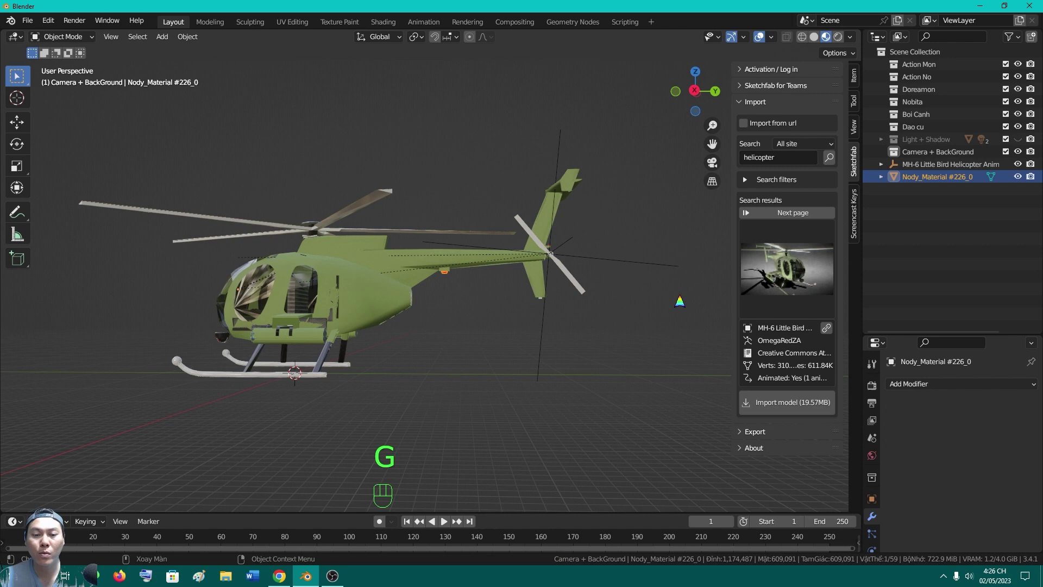
Reselect the MH-6 helicopter and separated body mesh, confirm they stay unmoved, and view from the right (Numpad 3)
click(936, 210)
key(g)
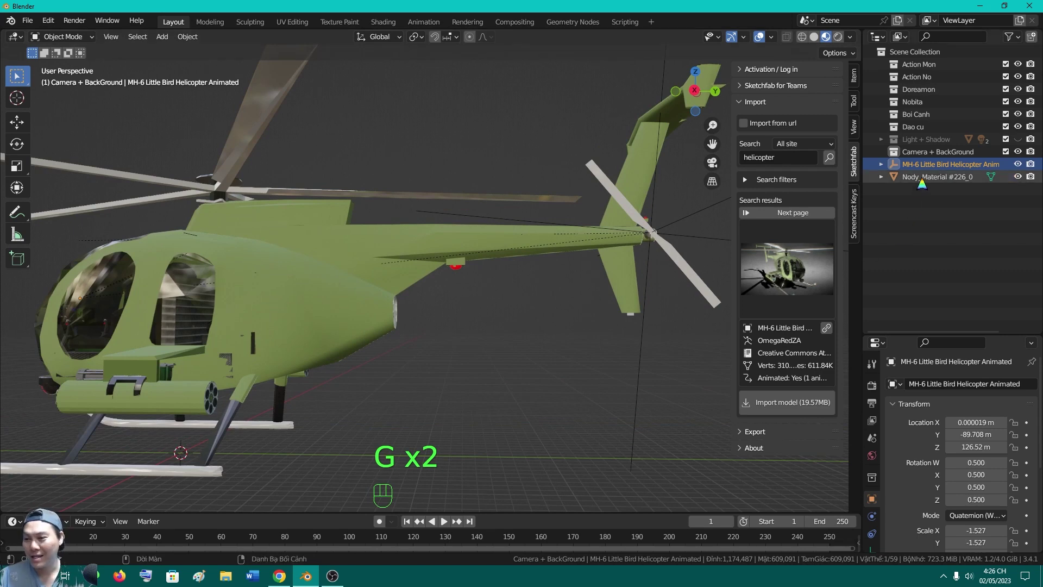
click(924, 183)
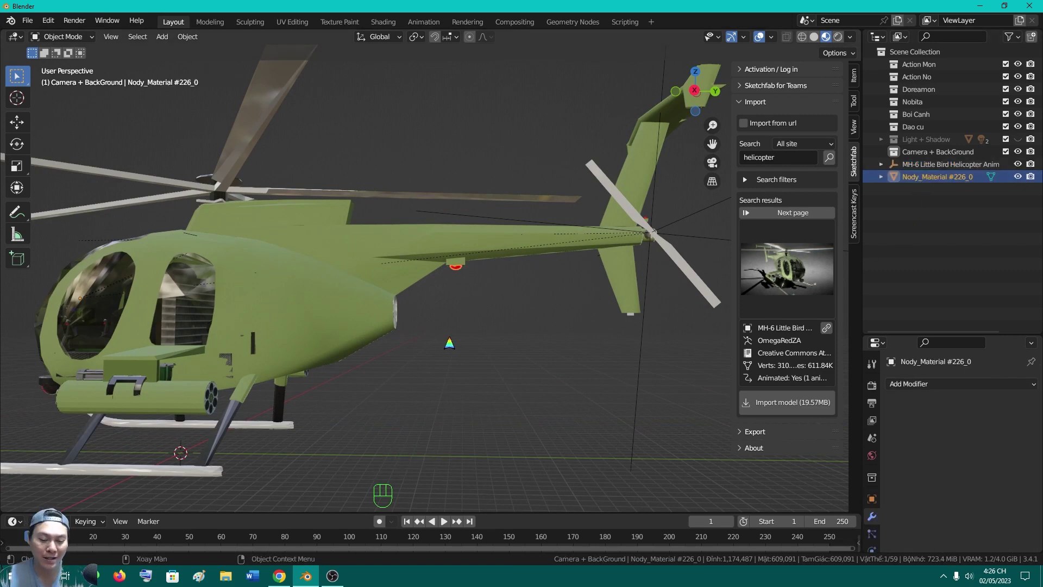
key(KP_3)
key(g)
drag(349, 424, 384, 414)
key(g)
key(g)
drag(353, 411, 401, 367)
middle_click(430, 382)
key(KP_3)
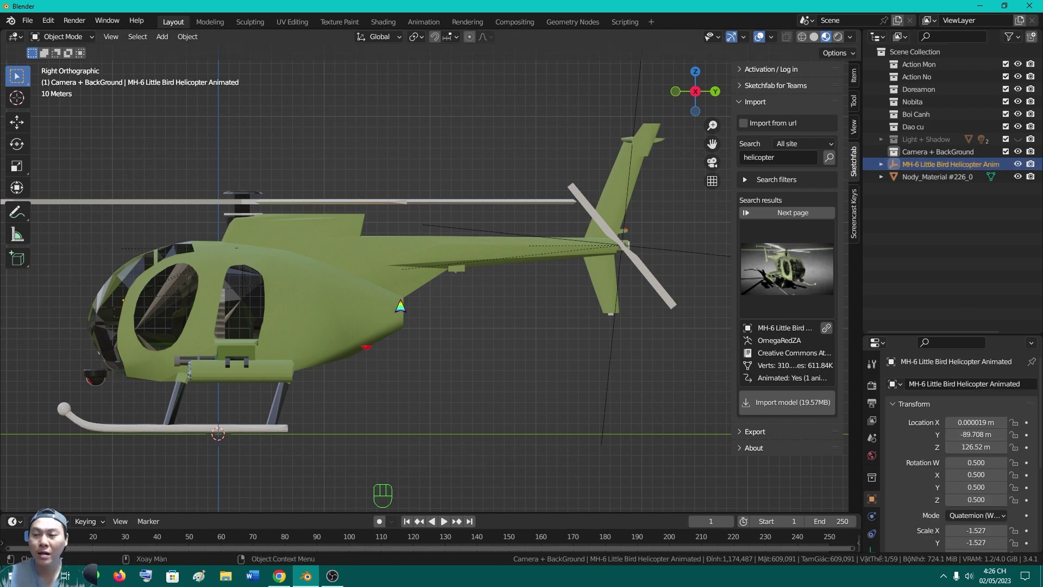
Parent the Nody_Material #226_0 body mesh back to a helicopter part with Ctrl+P > Object
key(g)
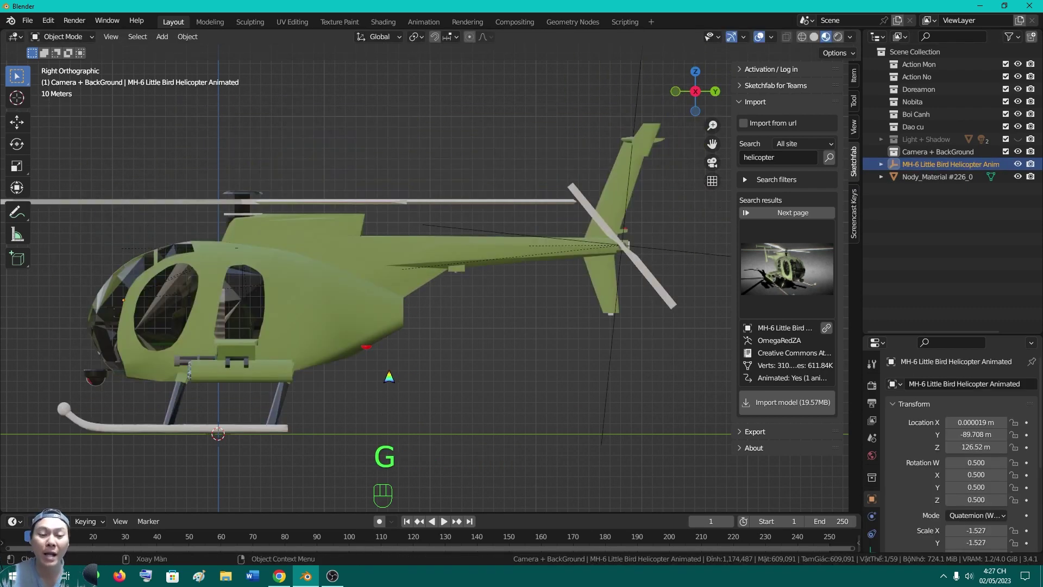
click(384, 365)
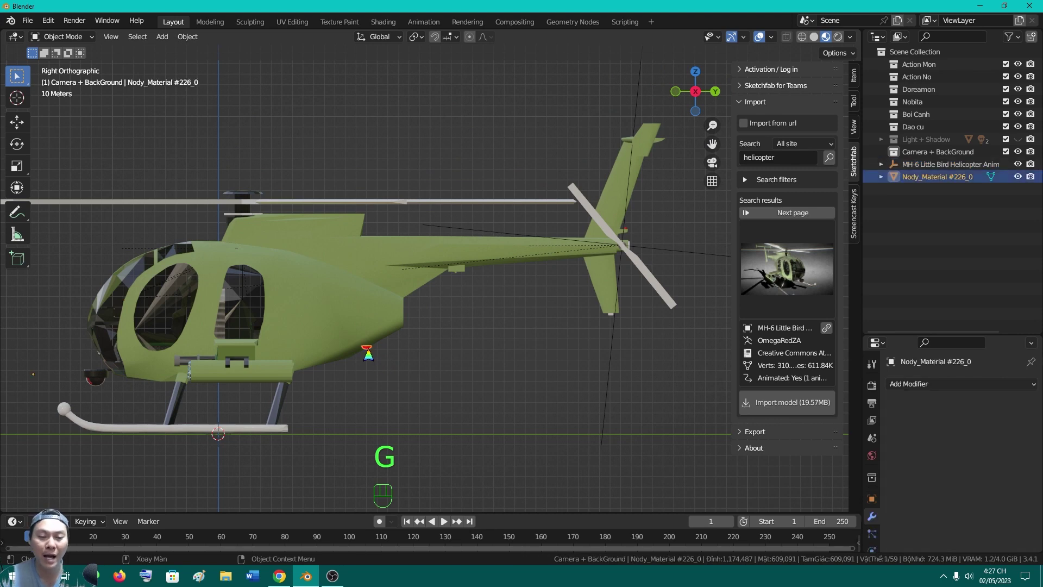
click(362, 319)
key(ctrl+p)
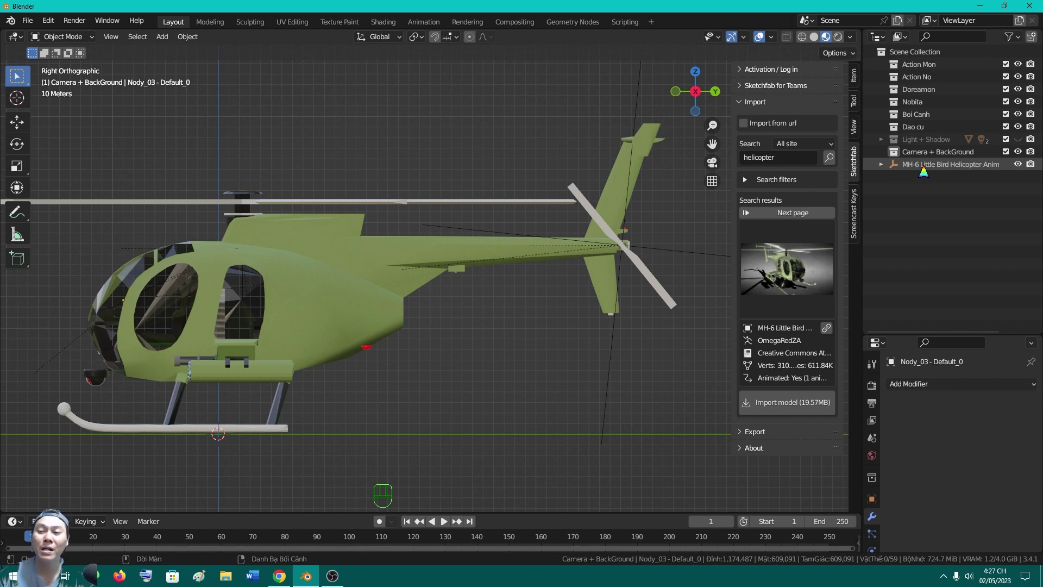
Test-move the helicopter to confirm the body follows, cancel the move, and view it from the front
key(g)
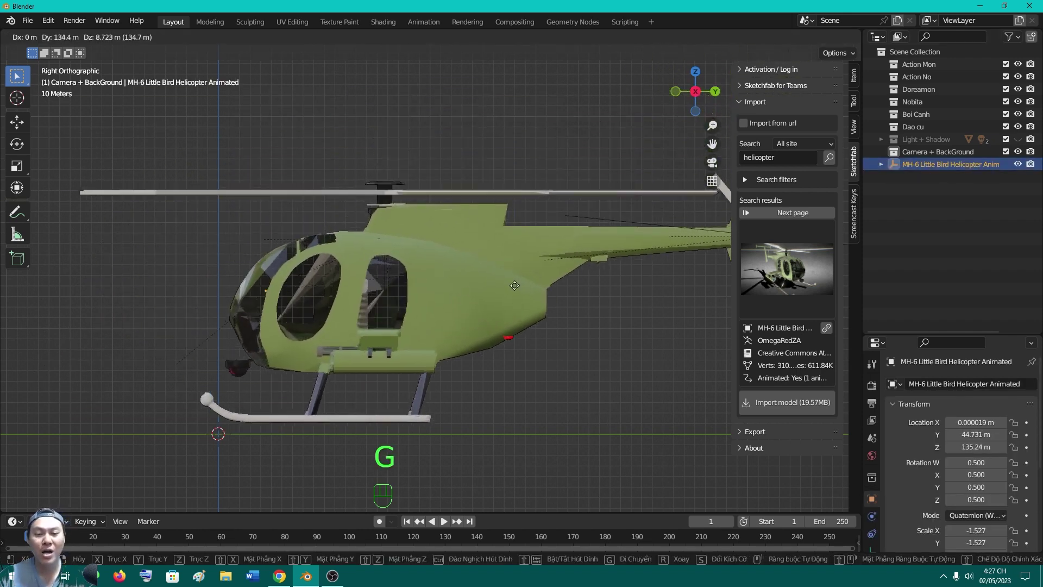
drag(461, 330, 366, 310)
drag(357, 322, 265, 326)
drag(497, 345, 363, 343)
drag(484, 350, 404, 345)
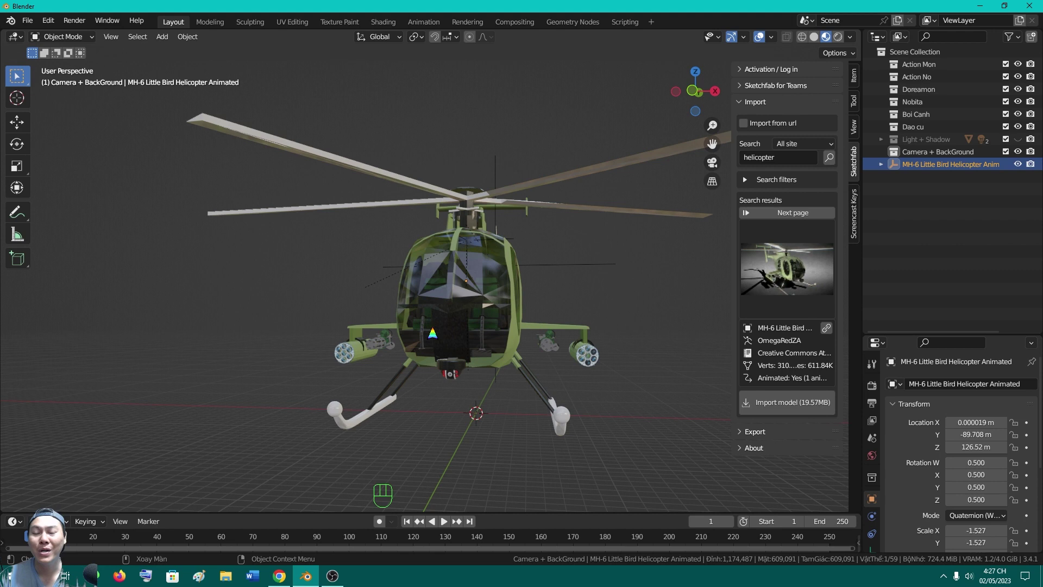
middle_click(590, 380)
middle_click(454, 365)
middle_click(462, 354)
middle_click(530, 385)
middle_click(567, 349)
drag(565, 368, 532, 362)
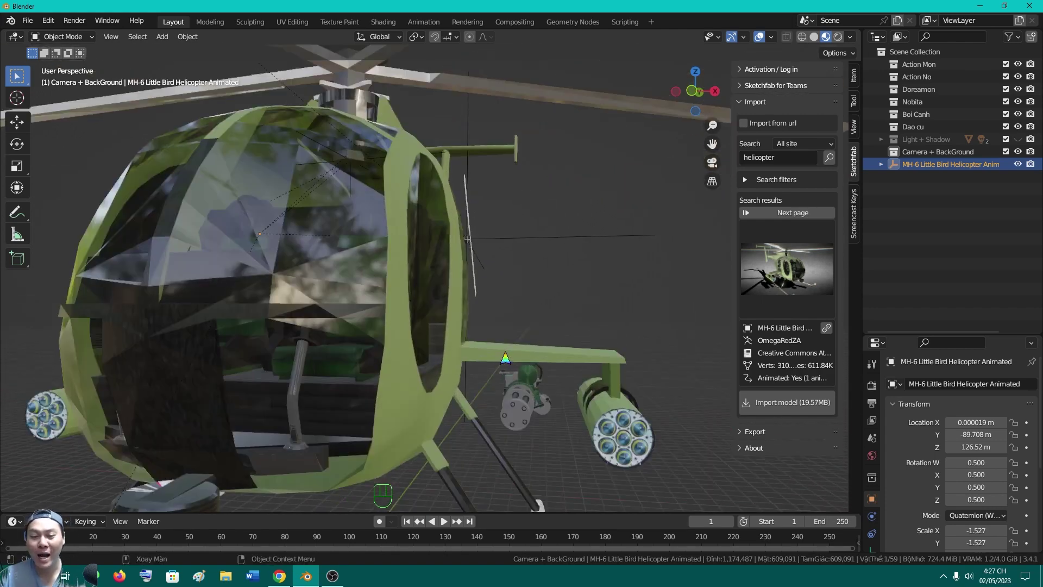
drag(561, 374, 527, 339)
middle_click(465, 312)
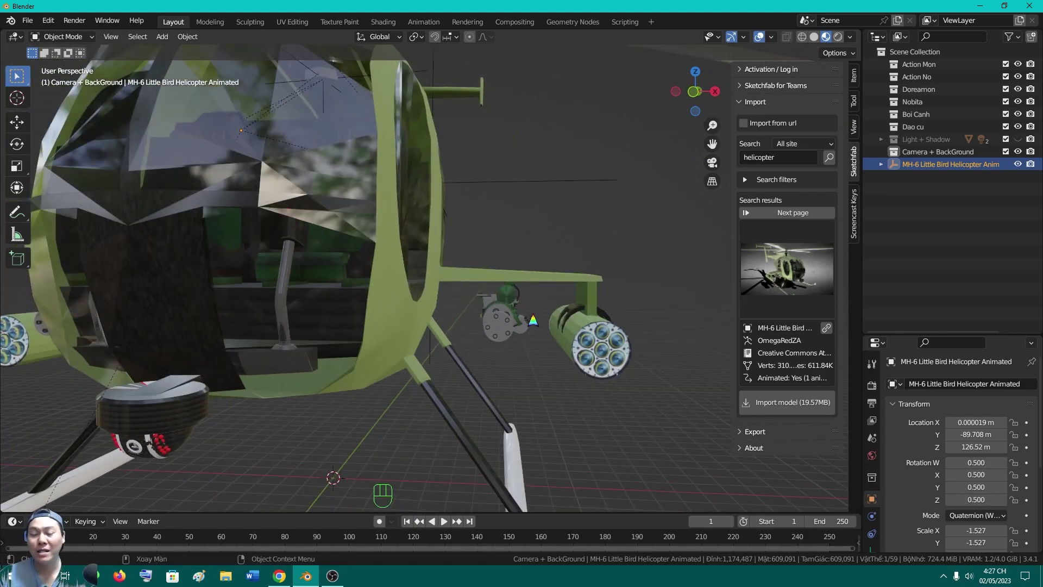
middle_click(498, 328)
middle_click(521, 274)
middle_click(274, 249)
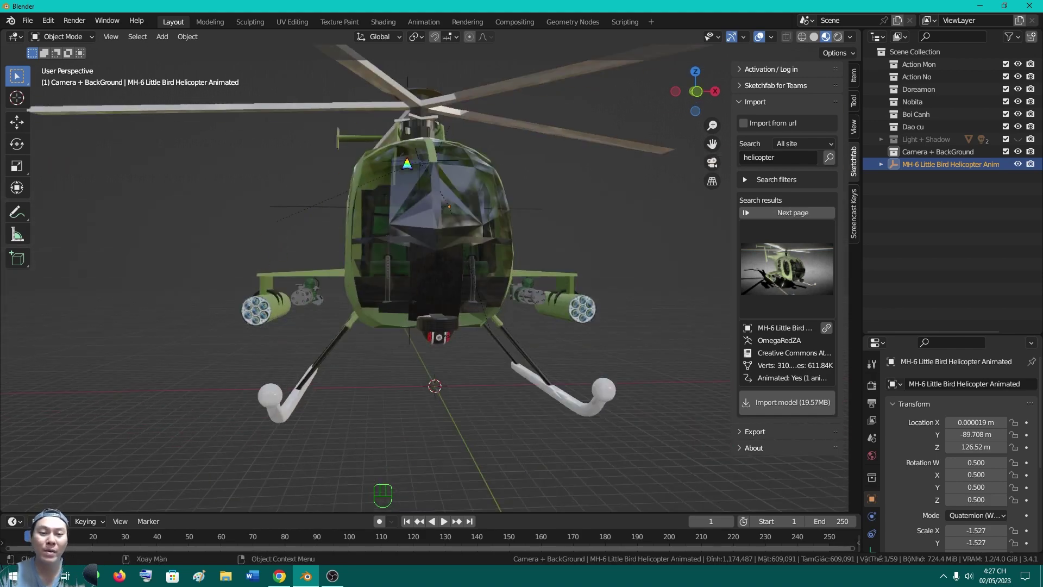
middle_click(516, 276)
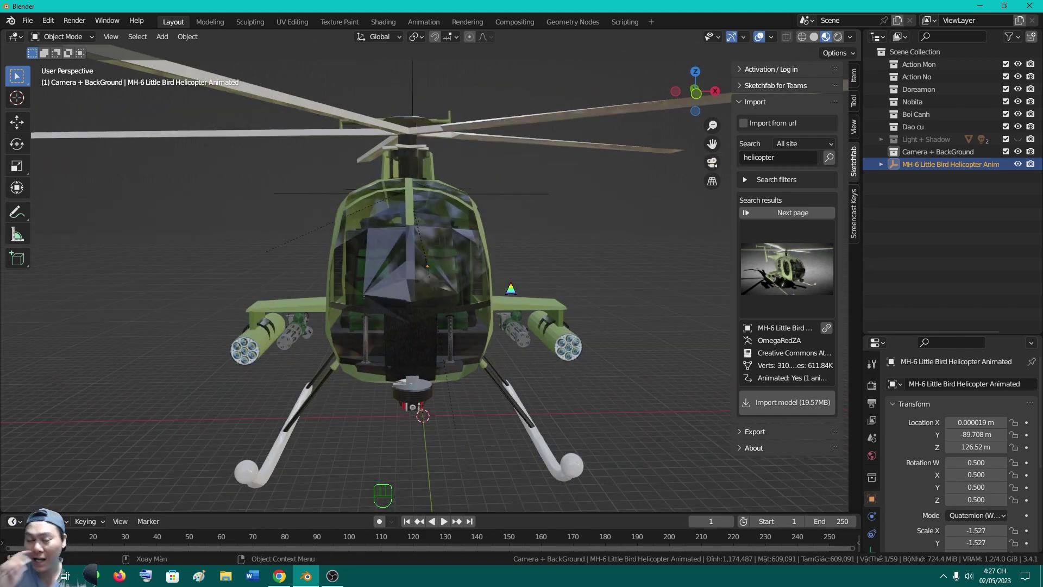
middle_click(541, 262)
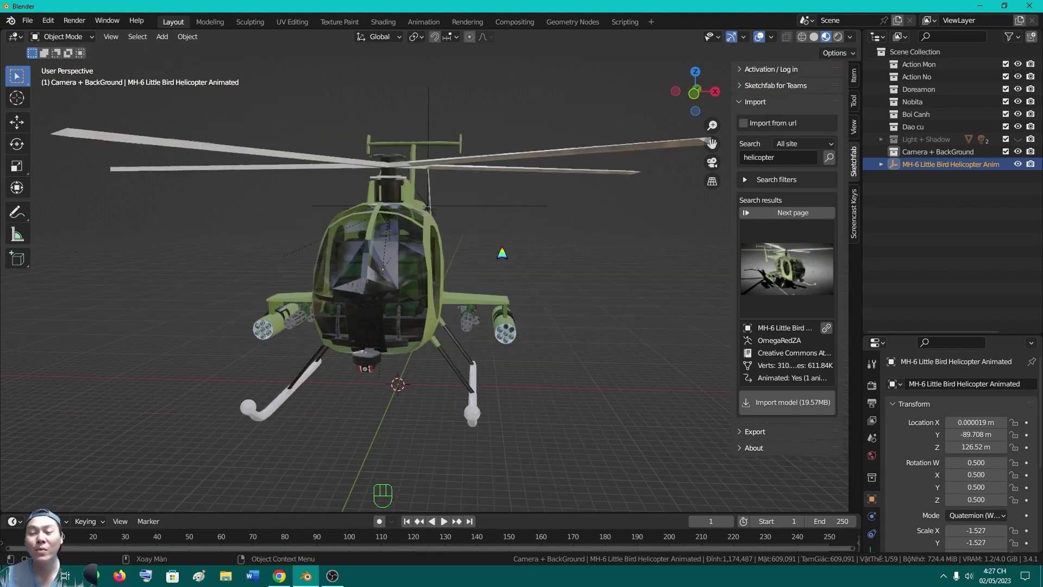
drag(489, 269, 402, 262)
middle_click(371, 294)
drag(356, 290, 487, 288)
drag(410, 295, 442, 293)
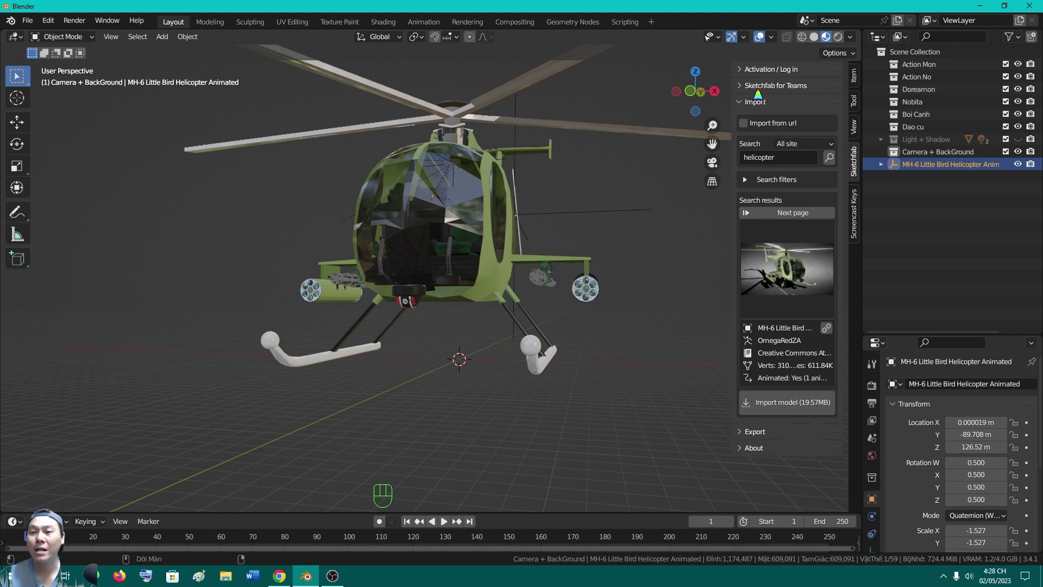
middle_click(506, 262)
drag(471, 311, 488, 312)
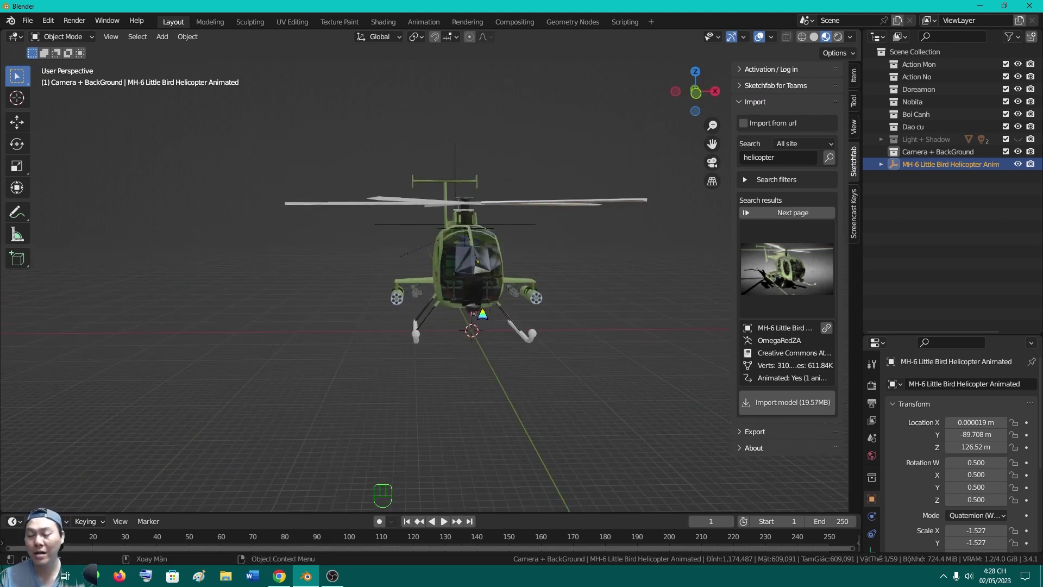
middle_click(431, 309)
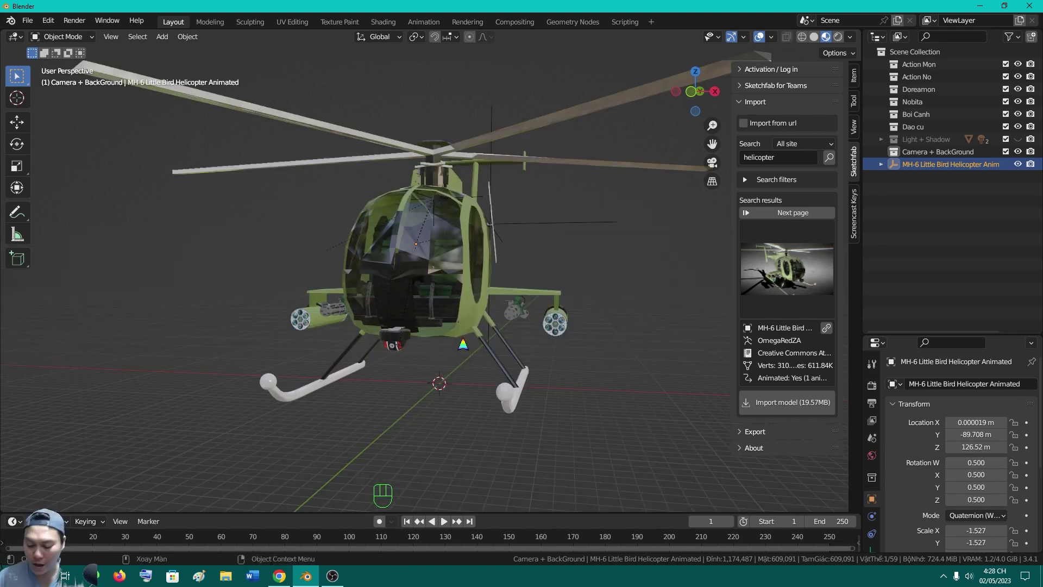